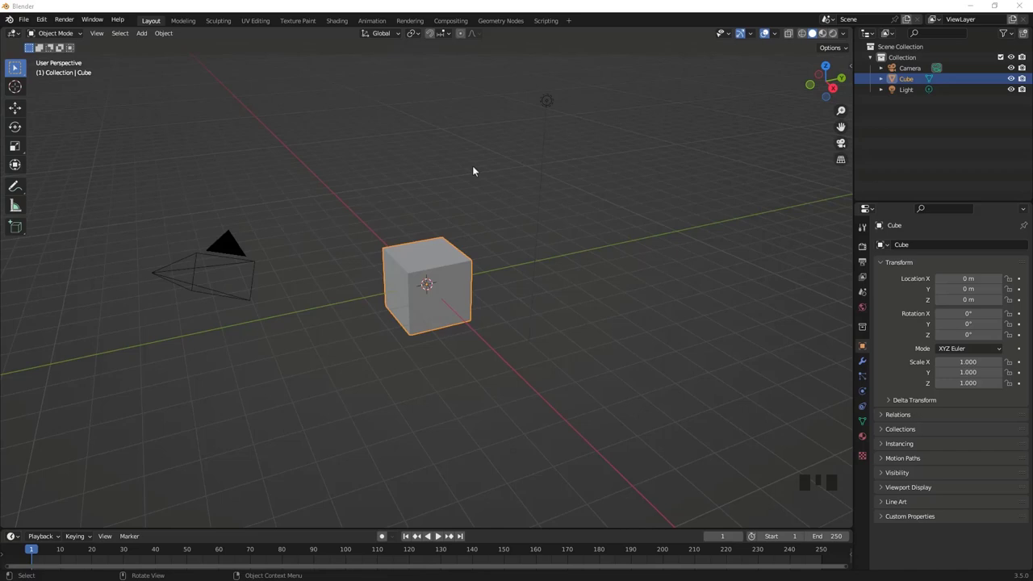
# Delete the default cube, leaving only the camera and light in the scene
pyautogui.moveTo(494, 255); pyautogui.dragTo(539, 233)
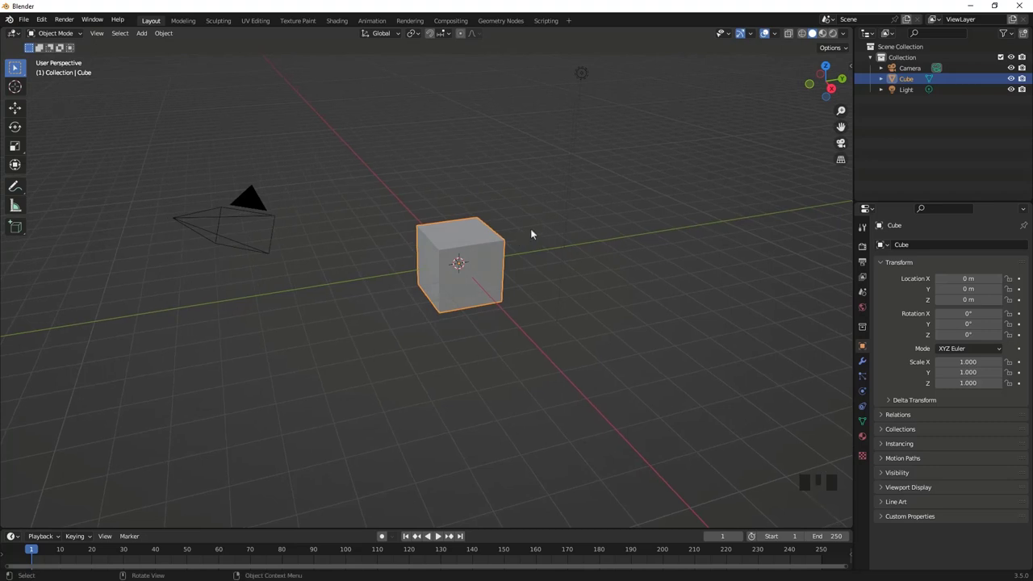
pyautogui.press('x')
pyautogui.moveTo(515, 257); pyautogui.dragTo(506, 255)
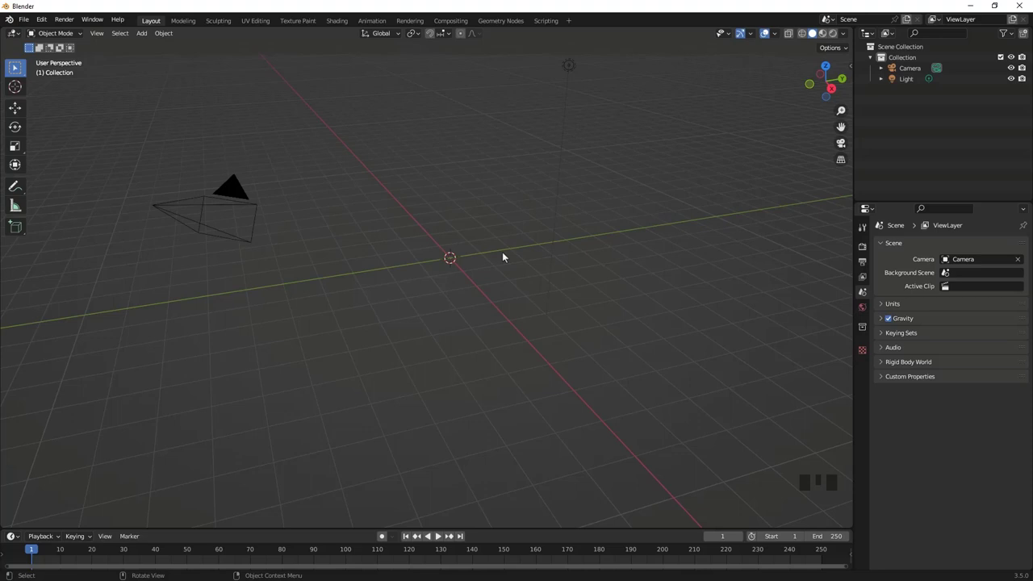
# Add an Ico Sphere mesh at the scene origin and zoom in on it
pyautogui.press('shift+a')
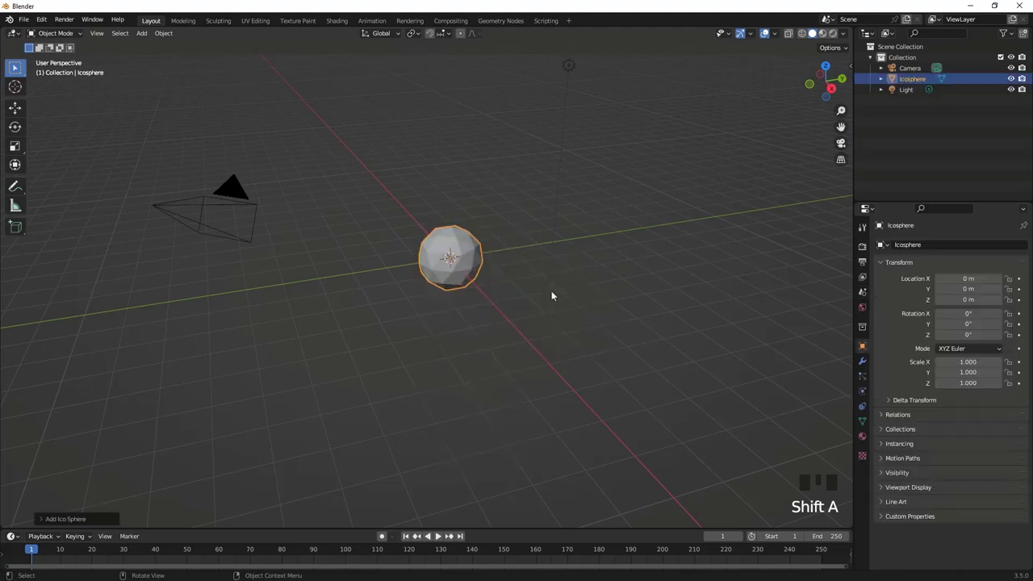
pyautogui.scroll(3)
pyautogui.moveTo(508, 243); pyautogui.dragTo(439, 270)
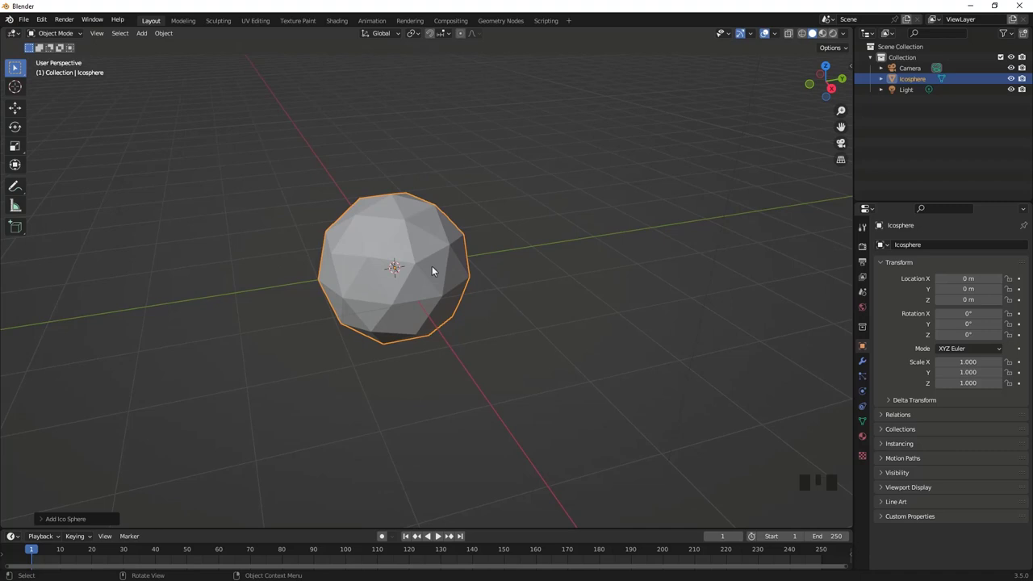
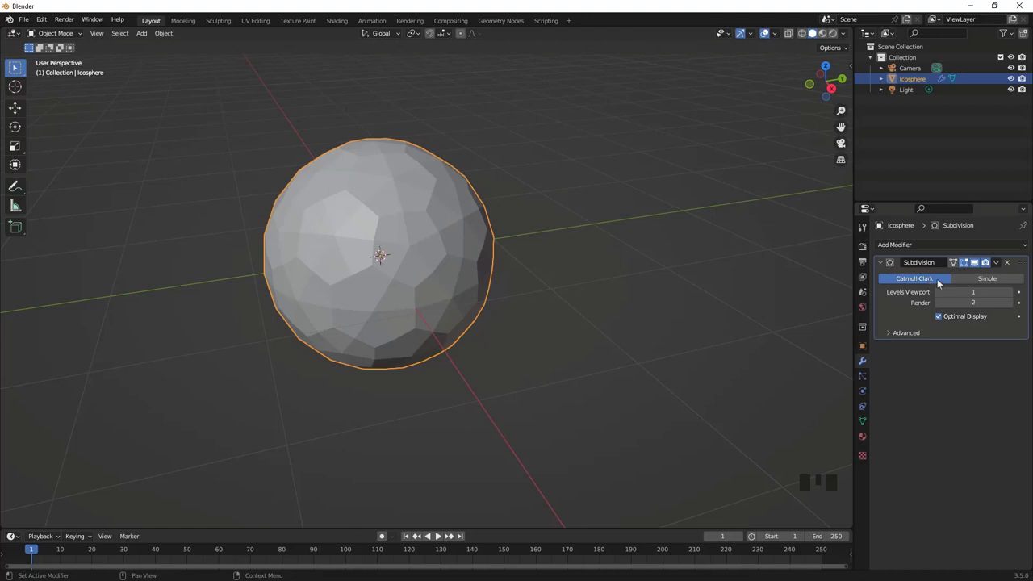
# Compare Simple and Catmull-Clark subdivision, keep Catmull-Clark and apply it to the icosphere
pyautogui.click(960, 282)
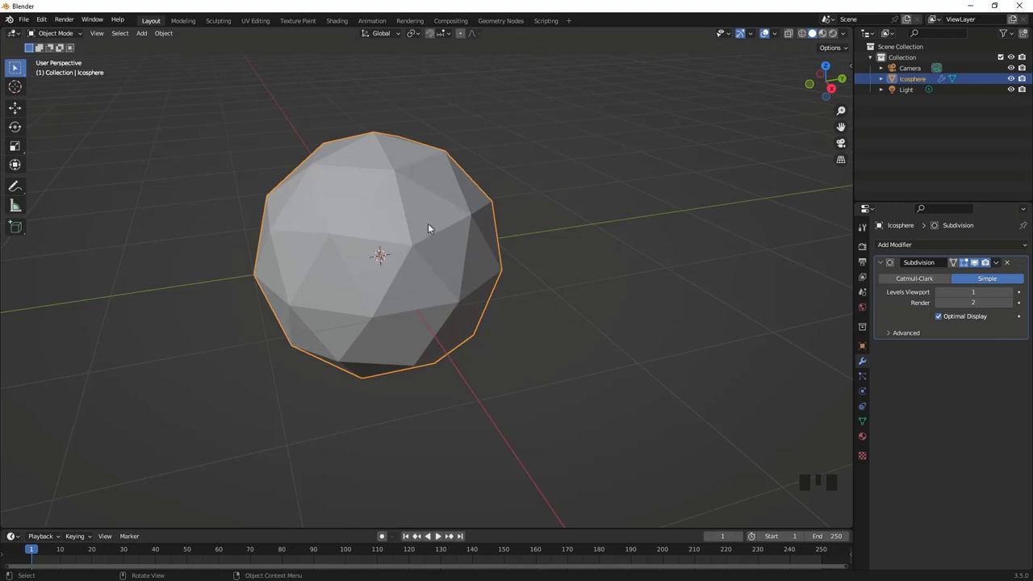
pyautogui.click(920, 281)
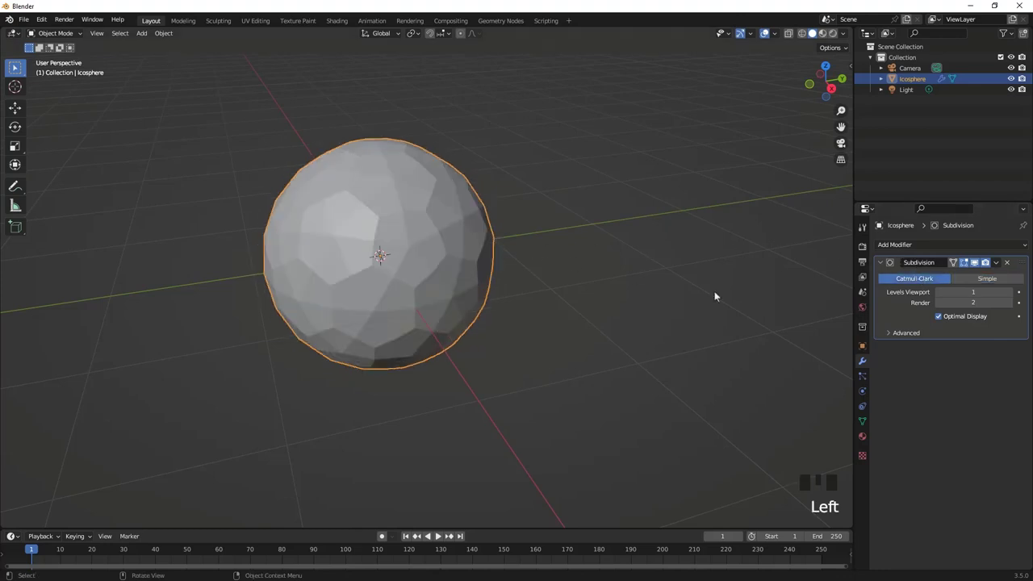
pyautogui.moveTo(1018, 293); pyautogui.dragTo(385, 255)
pyautogui.scroll(3)
pyautogui.scroll(-3)
pyautogui.moveTo(334, 223); pyautogui.dragTo(463, 259)
pyautogui.scroll(3)
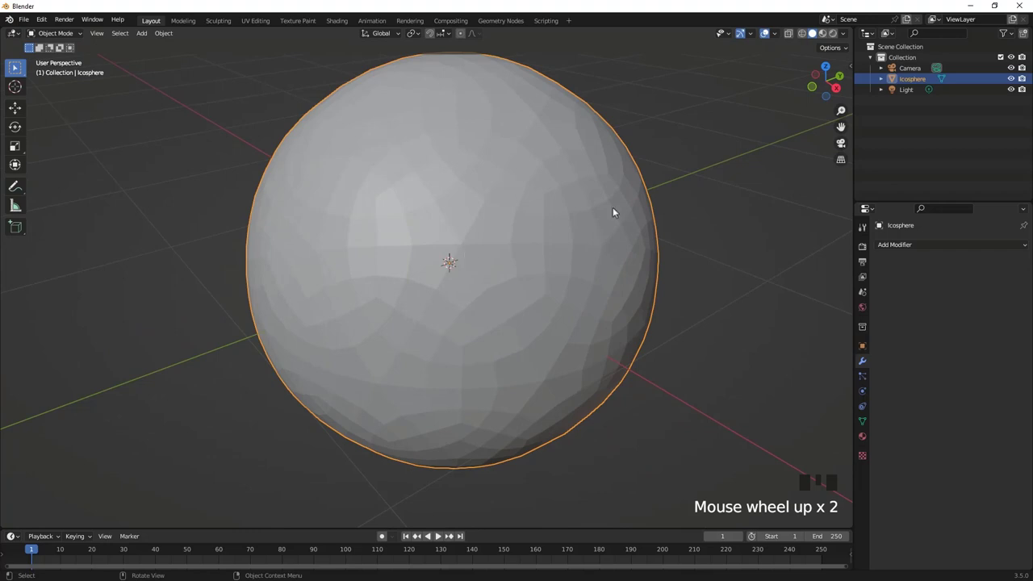
# Create a first material named Ballon on the sphere in Material Properties
pyautogui.click(871, 441)
pyautogui.moveTo(966, 296); pyautogui.dragTo(928, 251)
pyautogui.click(929, 251)
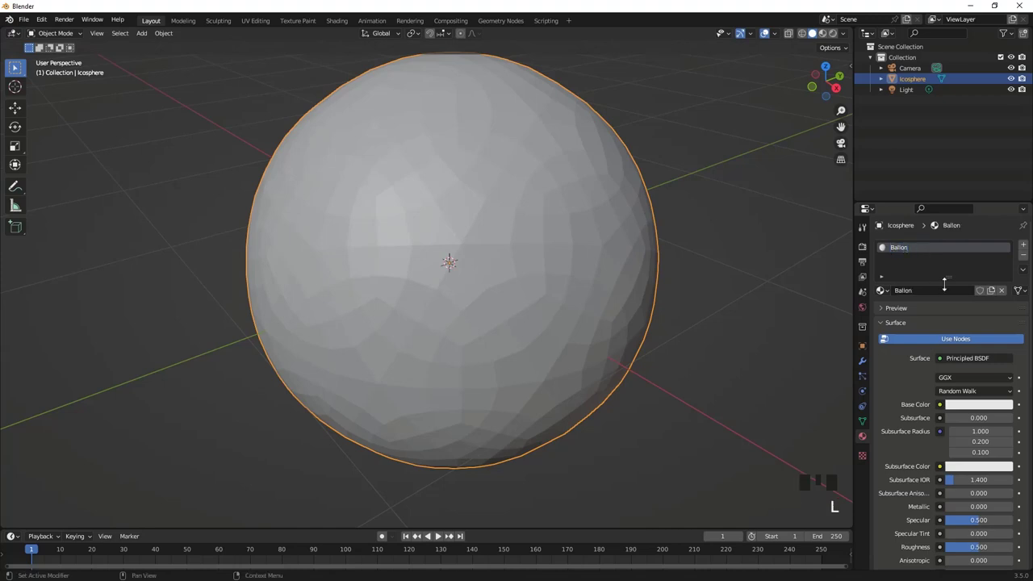
pyautogui.moveTo(1029, 248); pyautogui.dragTo(915, 262)
# Add a second slot with a new Bloc_Noir material and darken its Base Color to near black
pyautogui.click(887, 246)
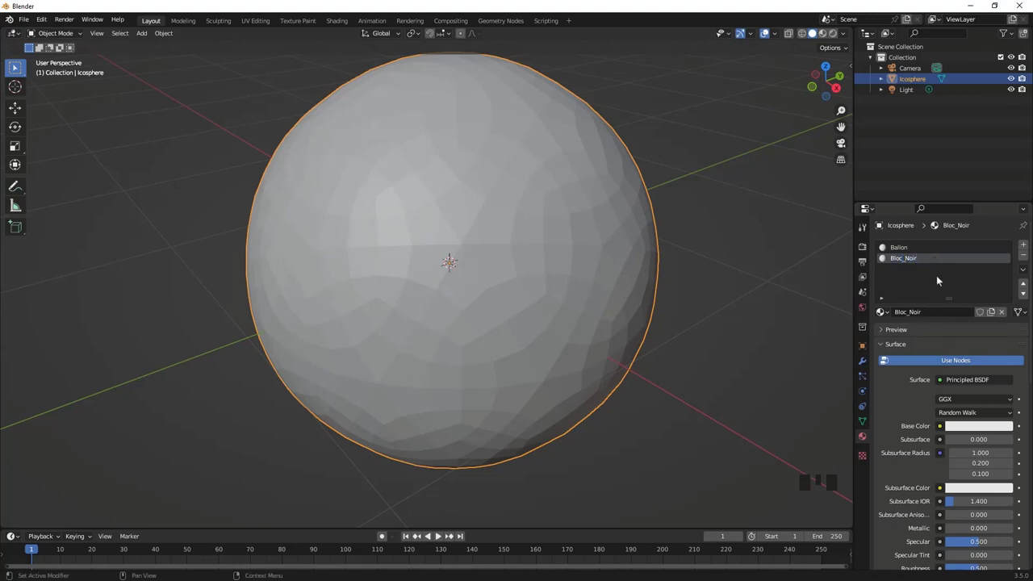
pyautogui.click(986, 429)
pyautogui.click(979, 431)
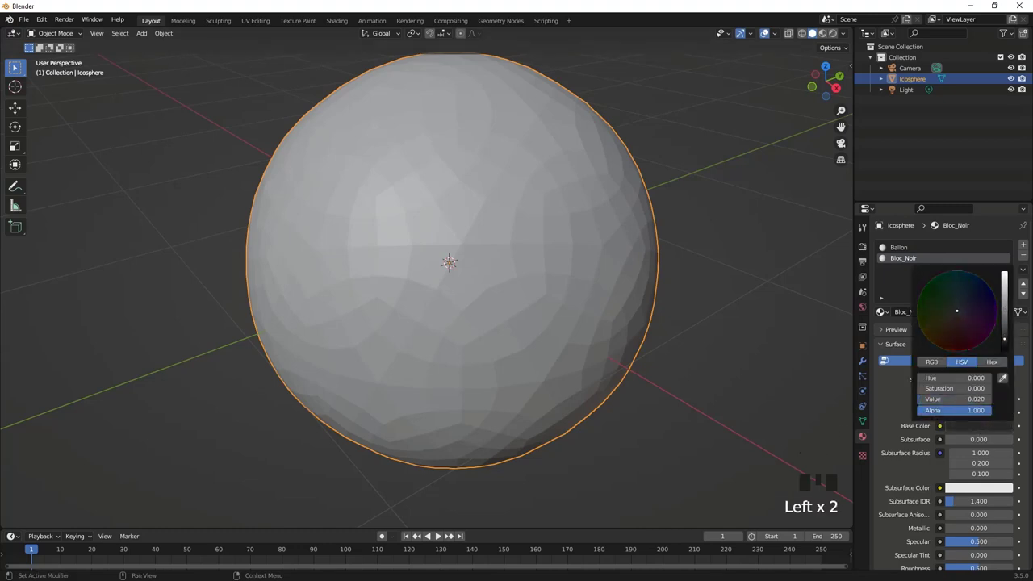
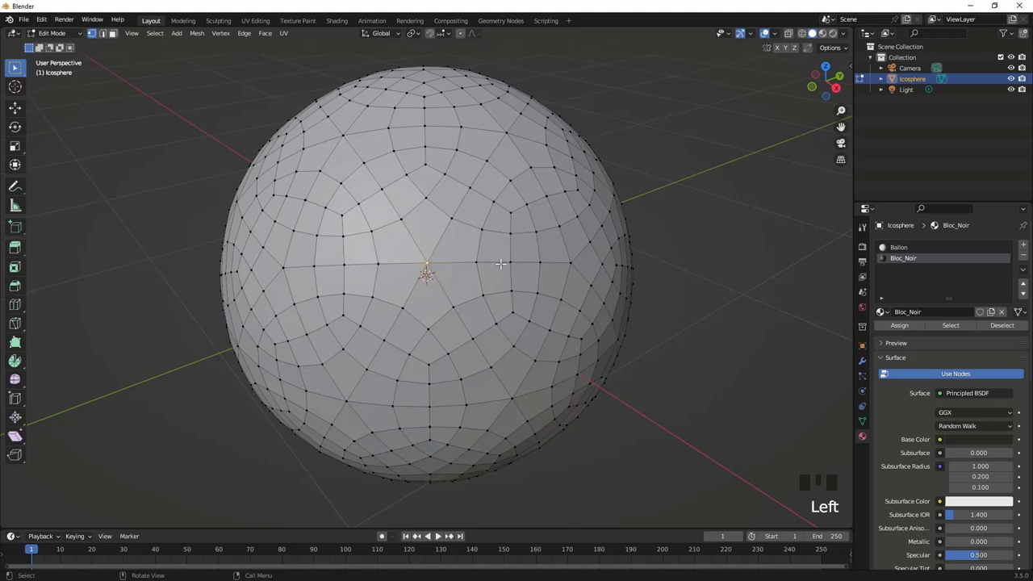
# In Edit Mode grow a selection from one centre vertex into a pentagonal patch of faces
pyautogui.press('ctrl+KP_Add')
pyautogui.press('ctrl+KP_Add')
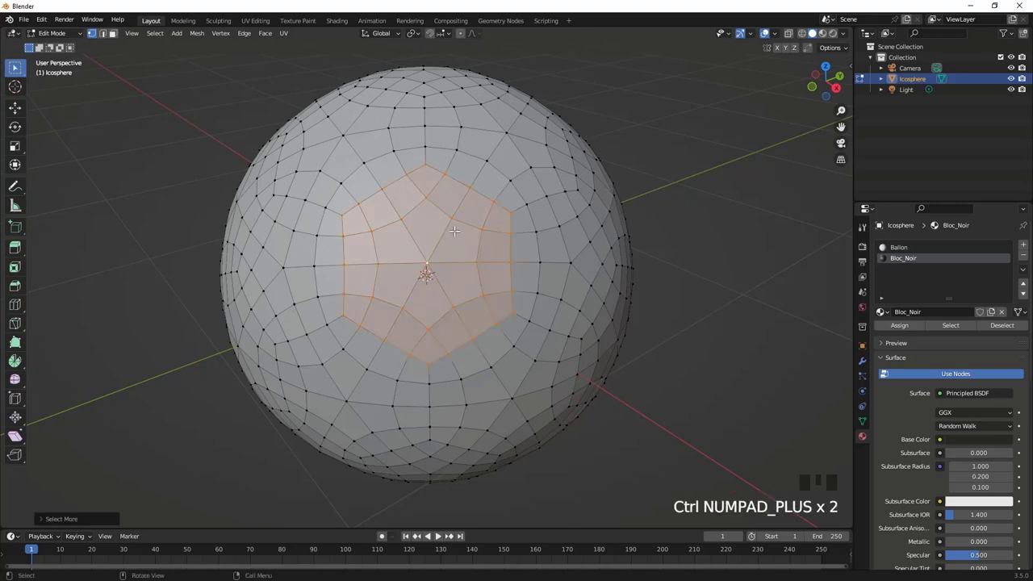
pyautogui.moveTo(165, 38); pyautogui.dragTo(261, 201)
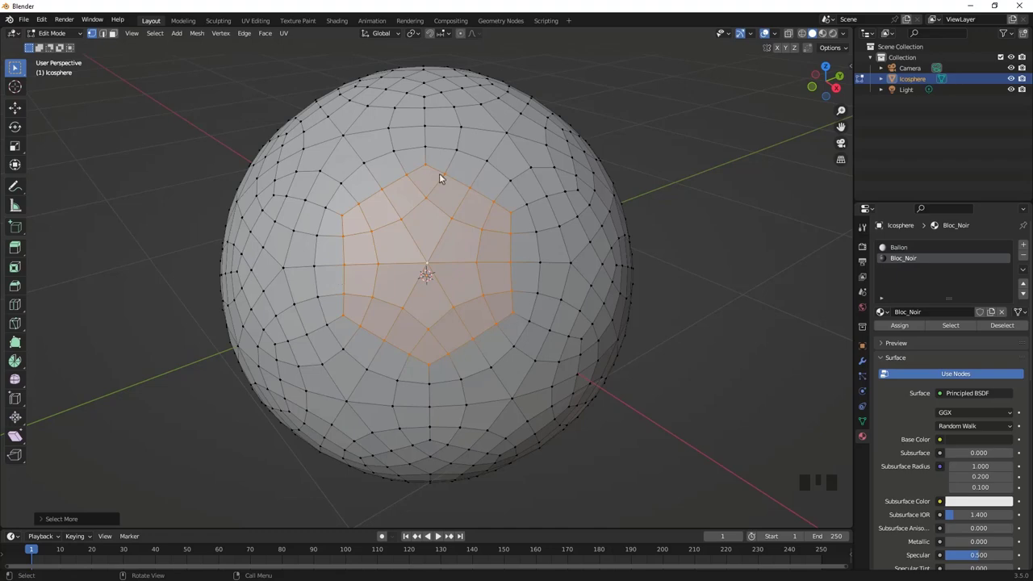
pyautogui.moveTo(559, 293); pyautogui.dragTo(327, 322)
pyautogui.moveTo(161, 38); pyautogui.dragTo(127, 47)
pyautogui.moveTo(121, 39); pyautogui.dragTo(299, 210)
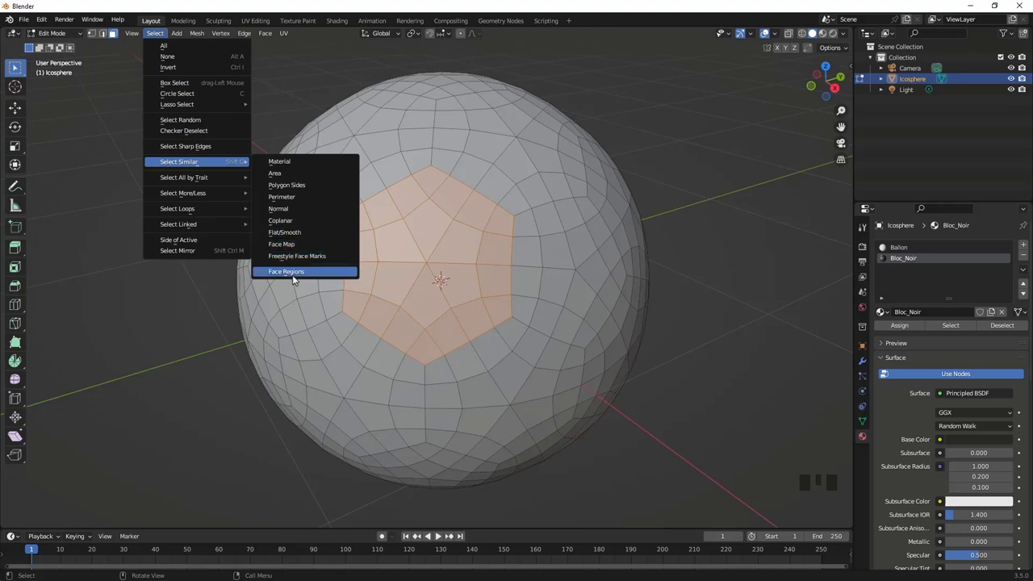
# Spread the selection by Face Regions so every face except the pentagonal panels is selected
pyautogui.moveTo(405, 255); pyautogui.dragTo(430, 251)
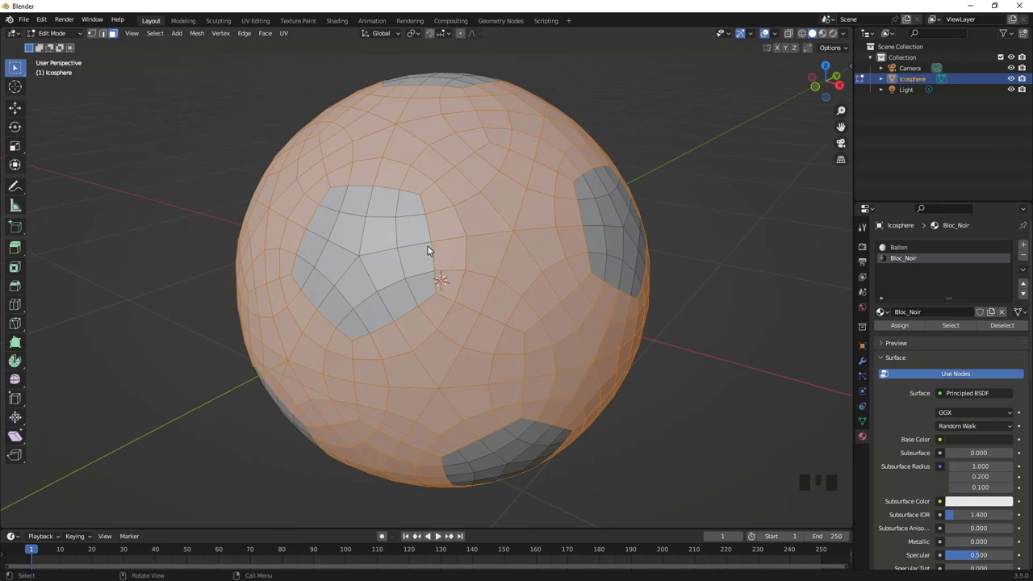
pyautogui.press('shift+g')
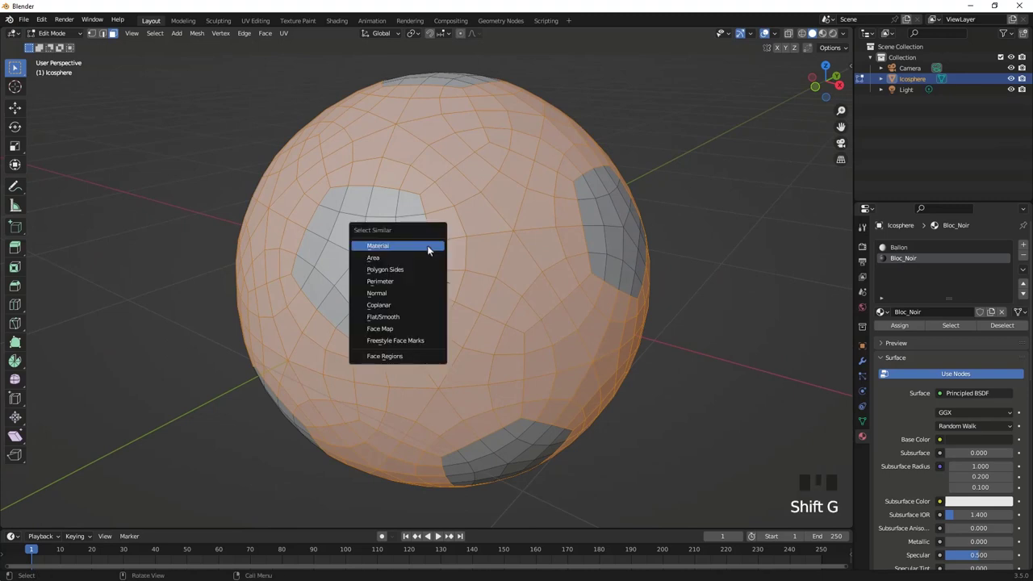
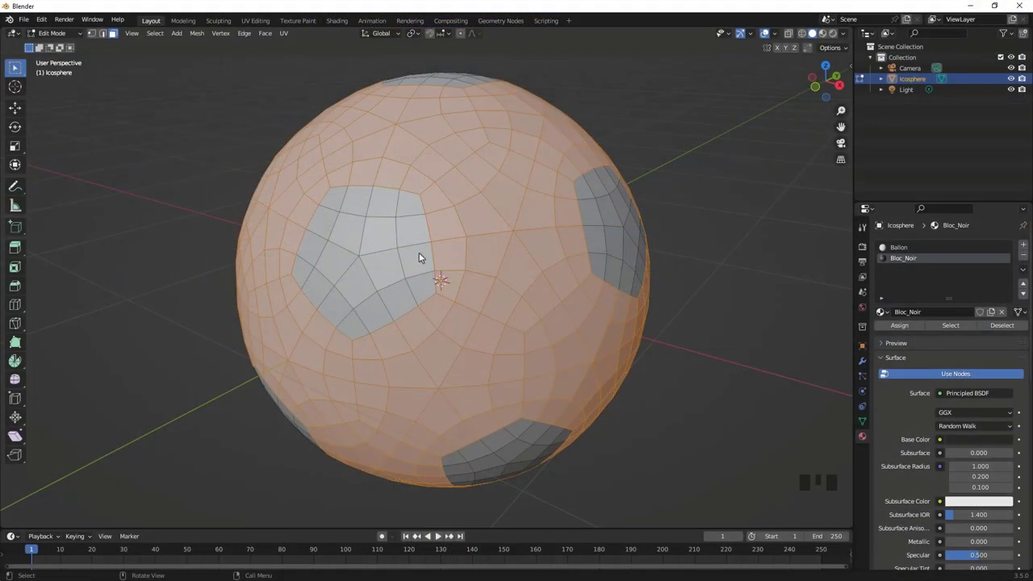
# Invert to the pentagonal panels, store them in vertex group Bloc_Noir and assign the Bloc_Noir material
pyautogui.moveTo(414, 259); pyautogui.dragTo(467, 206)
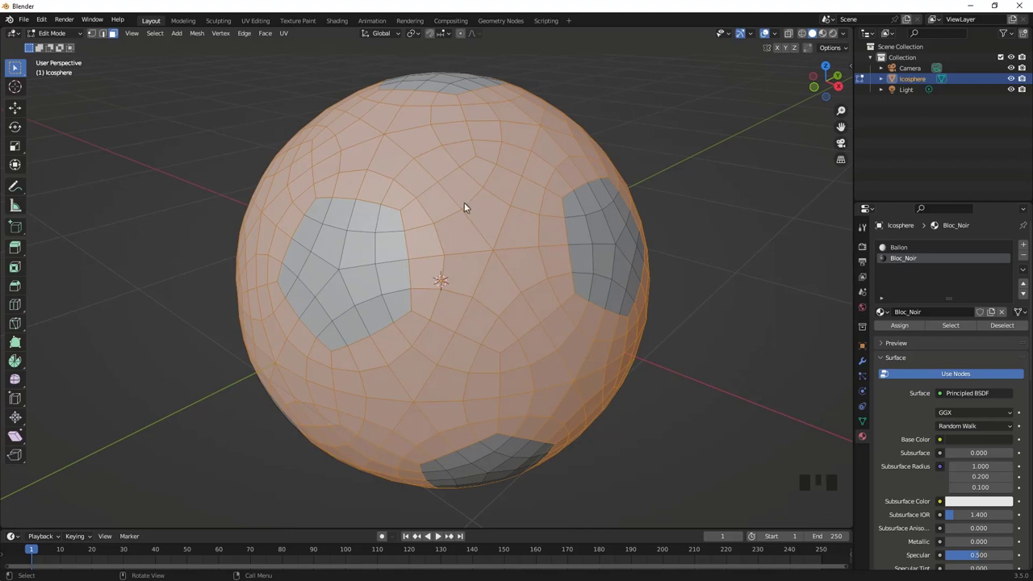
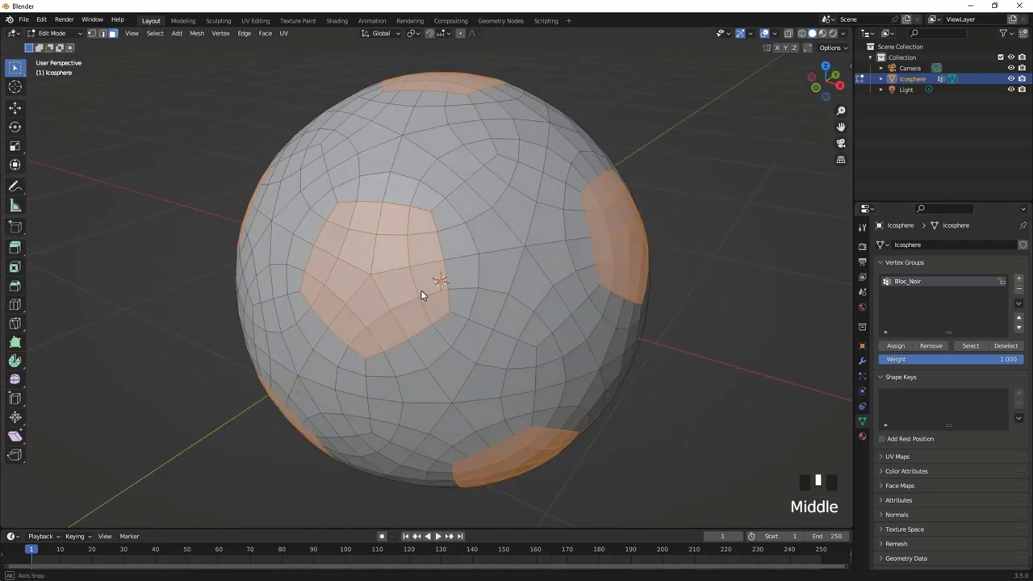
pyautogui.scroll(-3)
pyautogui.scroll(3)
pyautogui.moveTo(461, 289); pyautogui.dragTo(871, 443)
pyautogui.click(871, 442)
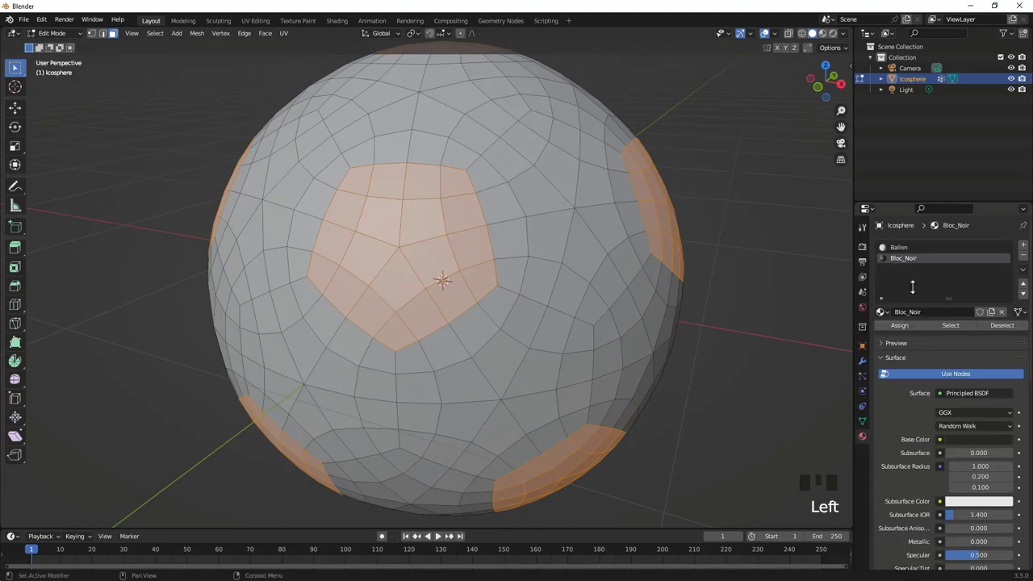
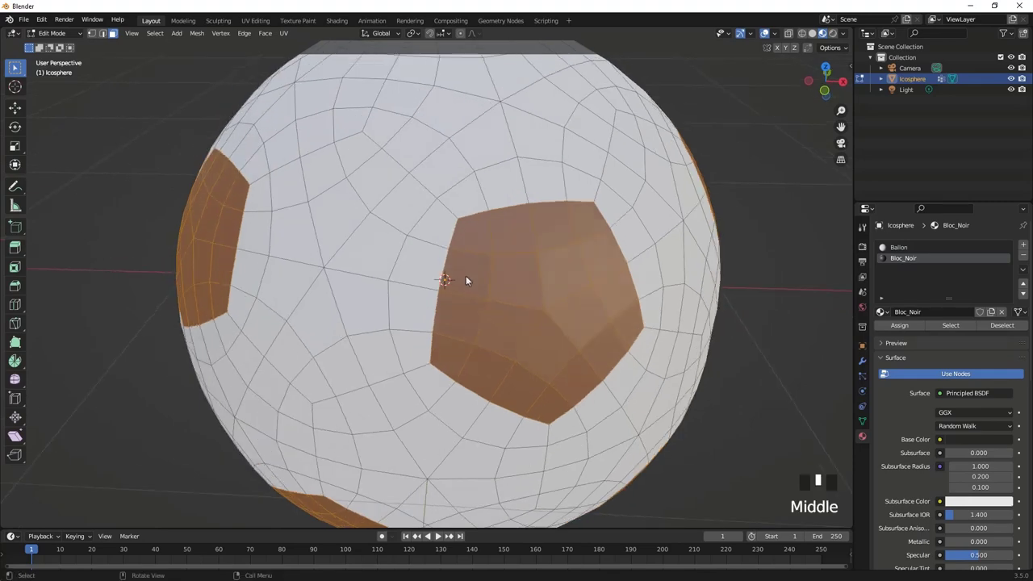
# Frame a black panel, switch to Edge select mode and select its first border edge loop
pyautogui.scroll(3)
pyautogui.moveTo(512, 289); pyautogui.dragTo(398, 308)
pyautogui.scroll(-3)
pyautogui.moveTo(426, 294); pyautogui.dragTo(398, 275)
pyautogui.press('2')
pyautogui.click(375, 217)
pyautogui.click(349, 221)
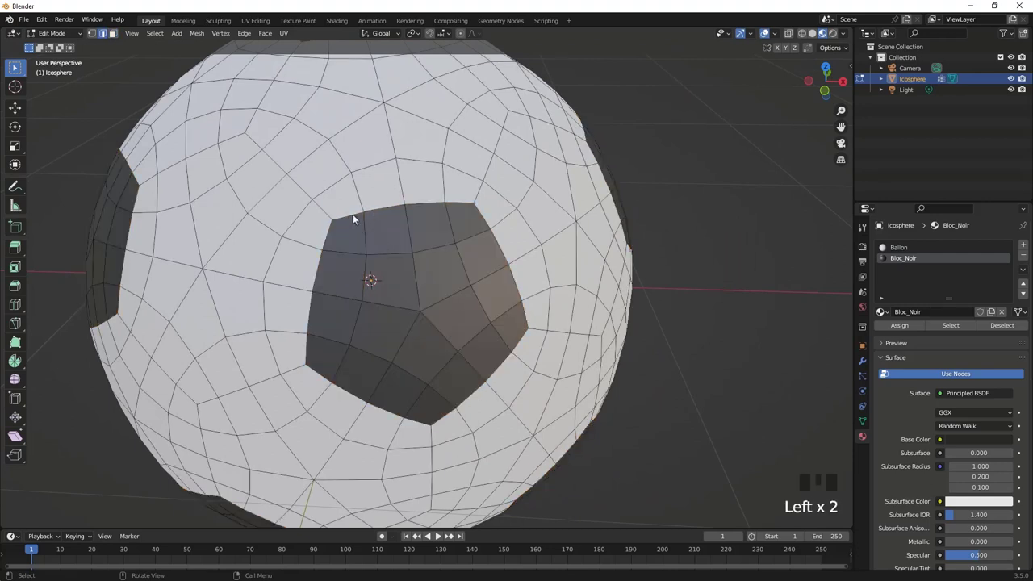
pyautogui.click(394, 211)
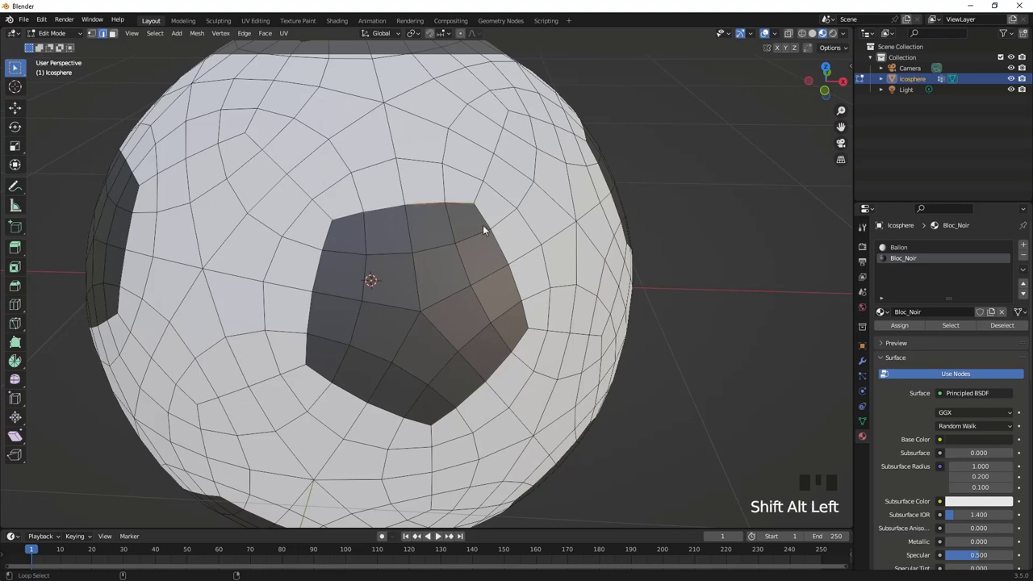
# Add the remaining four border edge loops so the whole pentagon outline is selected
pyautogui.click(488, 230)
pyautogui.click(526, 347)
pyautogui.click(425, 426)
pyautogui.click(323, 278)
pyautogui.scroll(-3)
pyautogui.scroll(3)
pyautogui.moveTo(388, 277); pyautogui.dragTo(435, 273)
pyautogui.scroll(-3)
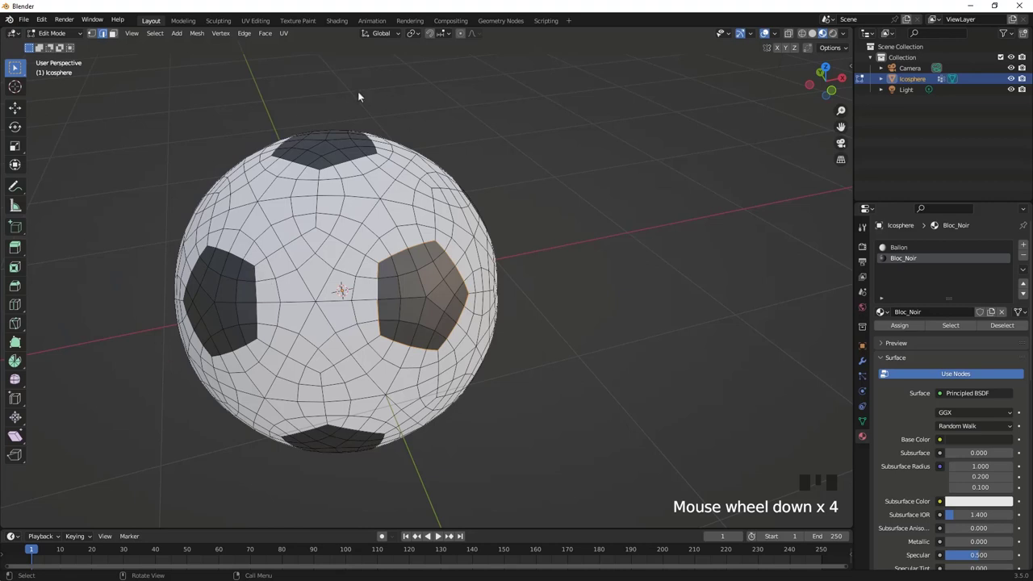
# Select Similar by Length to grab every panel border edge and verify the selection in wireframe
pyautogui.moveTo(413, 328); pyautogui.dragTo(399, 309)
pyautogui.press('shift+g')
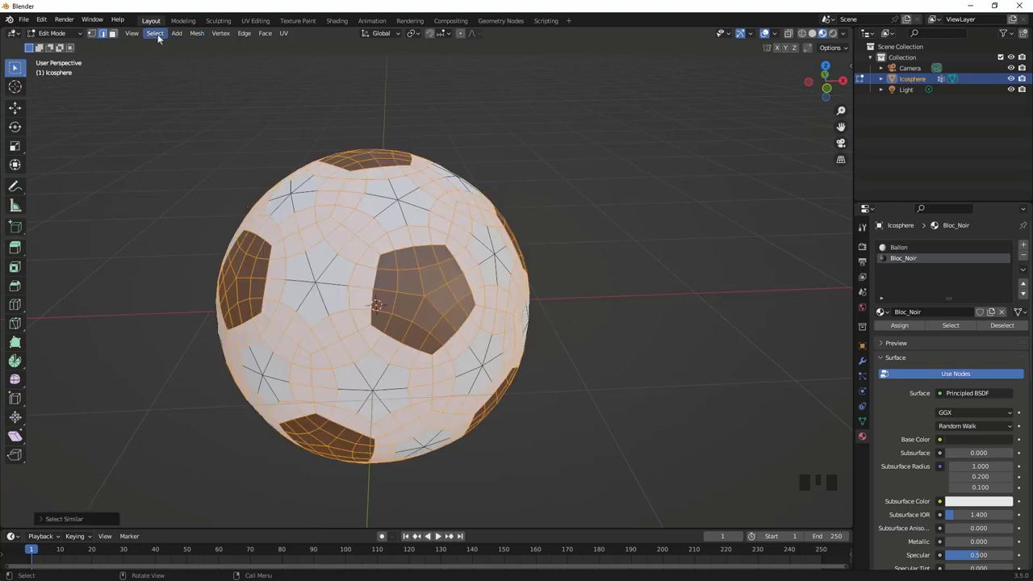
pyautogui.moveTo(165, 38); pyautogui.dragTo(203, 177)
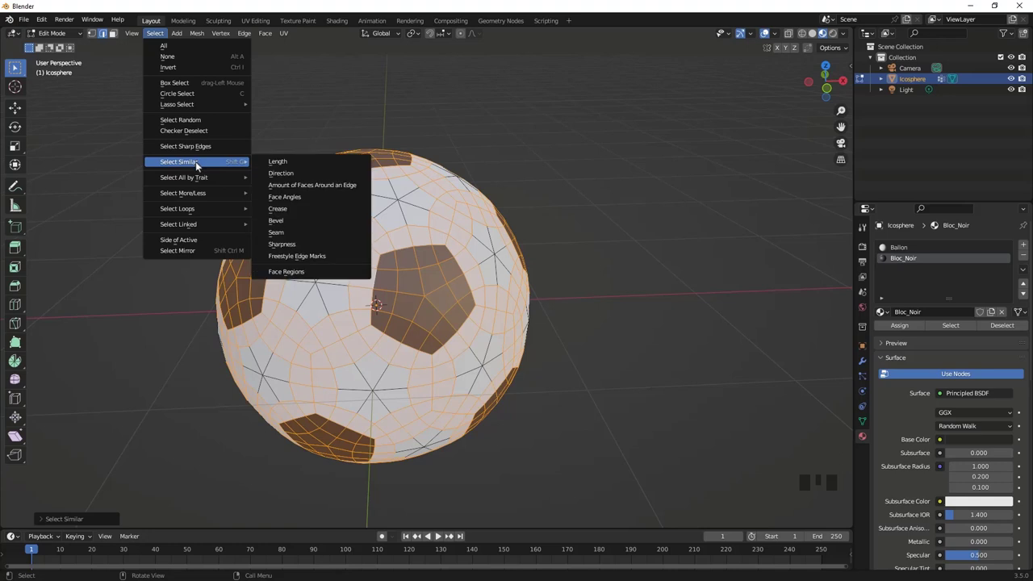
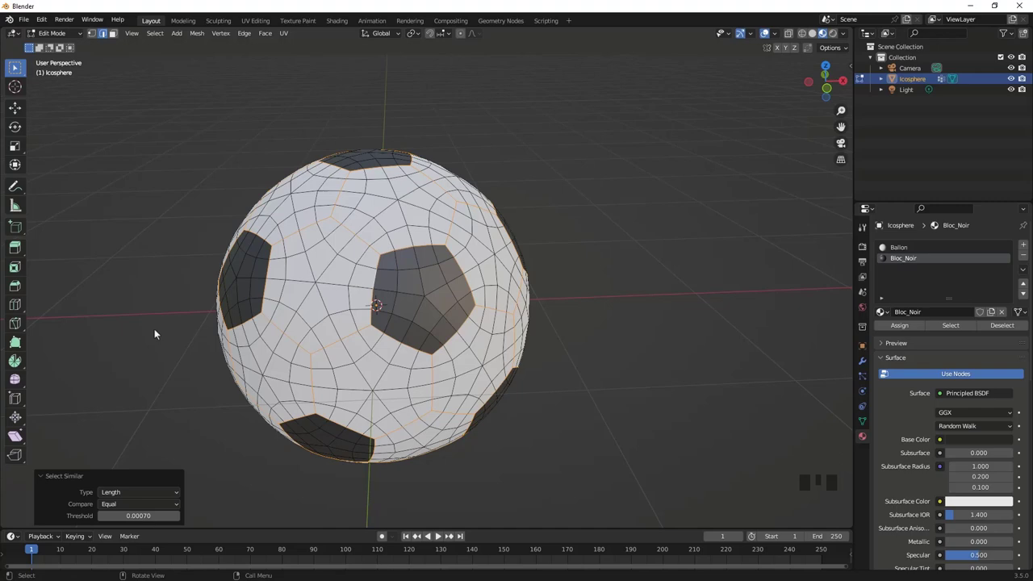
pyautogui.moveTo(334, 210); pyautogui.dragTo(486, 219)
pyautogui.press('z')
pyautogui.moveTo(418, 258); pyautogui.dragTo(476, 212)
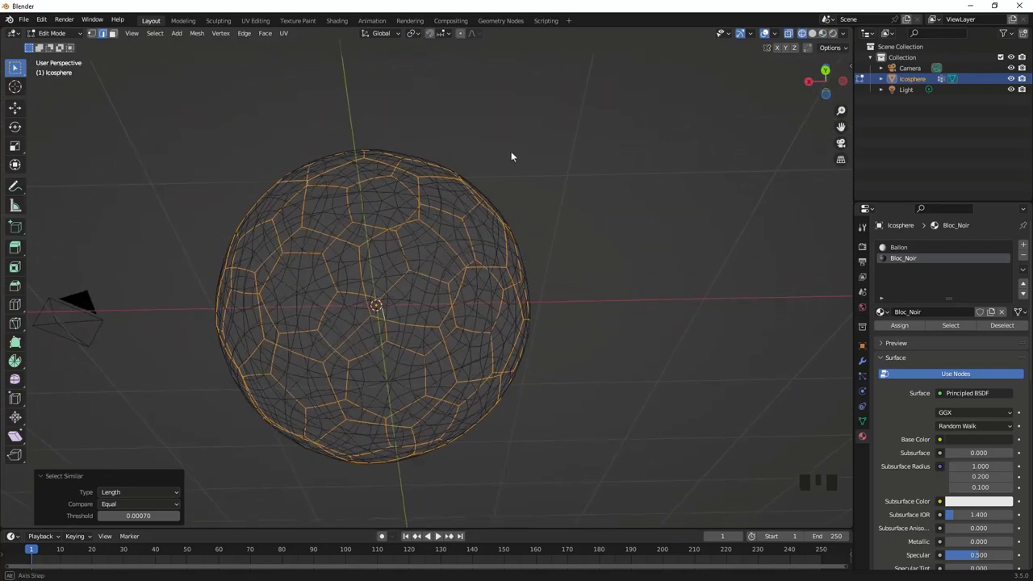
pyautogui.scroll(3)
pyautogui.scroll(-3)
pyautogui.moveTo(472, 295); pyautogui.dragTo(409, 220)
pyautogui.scroll(-3)
pyautogui.middleClick(414, 244)
pyautogui.press('z')
# Duplicate the border edges in place and separate them into a new object Icosphere.001
pyautogui.scroll(3)
pyautogui.moveTo(418, 287); pyautogui.dragTo(466, 246)
pyautogui.scroll(-3)
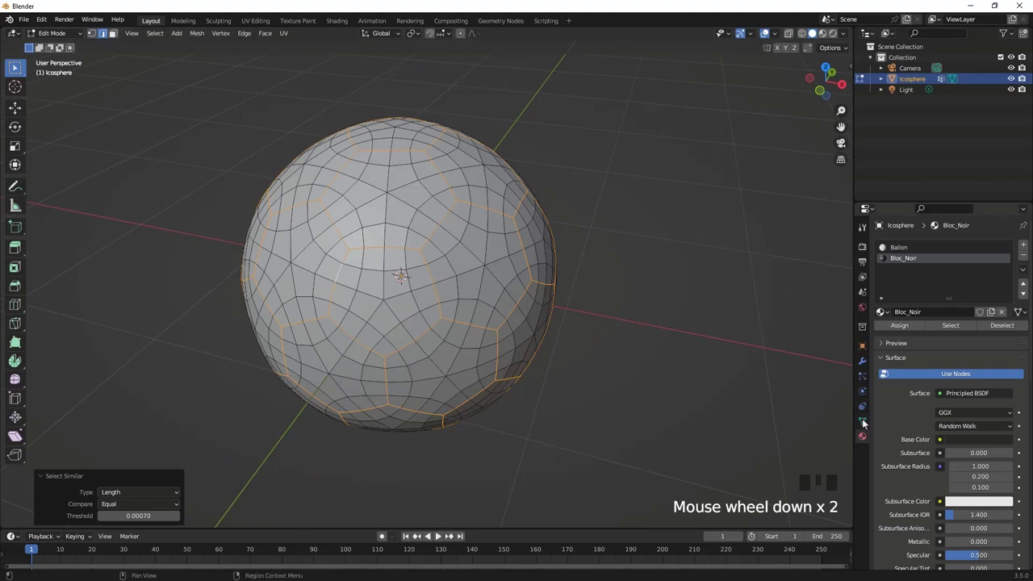
pyautogui.scroll(-3)
pyautogui.moveTo(492, 281); pyautogui.dragTo(473, 289)
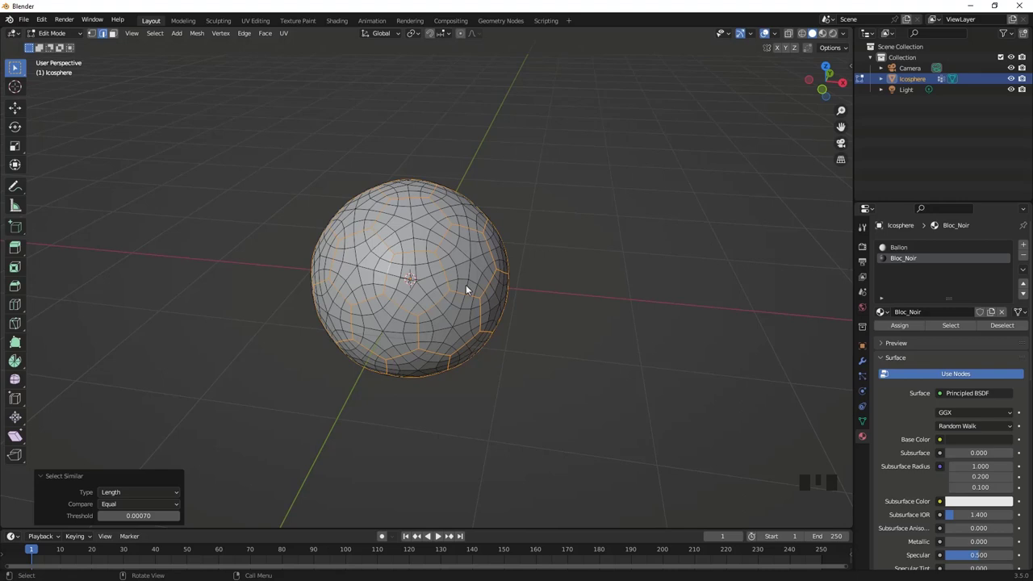
pyautogui.press('shift+d')
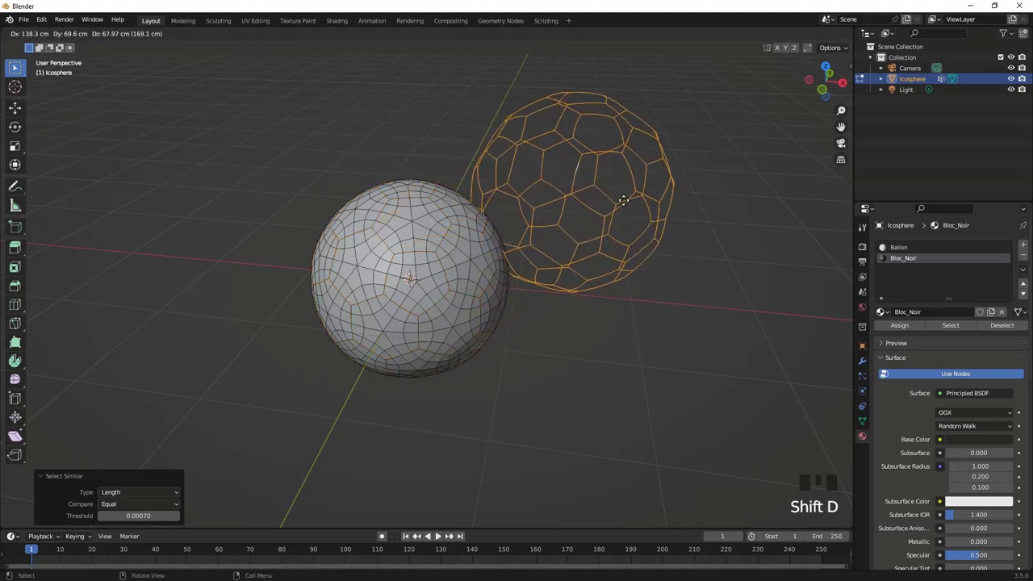
pyautogui.press('p')
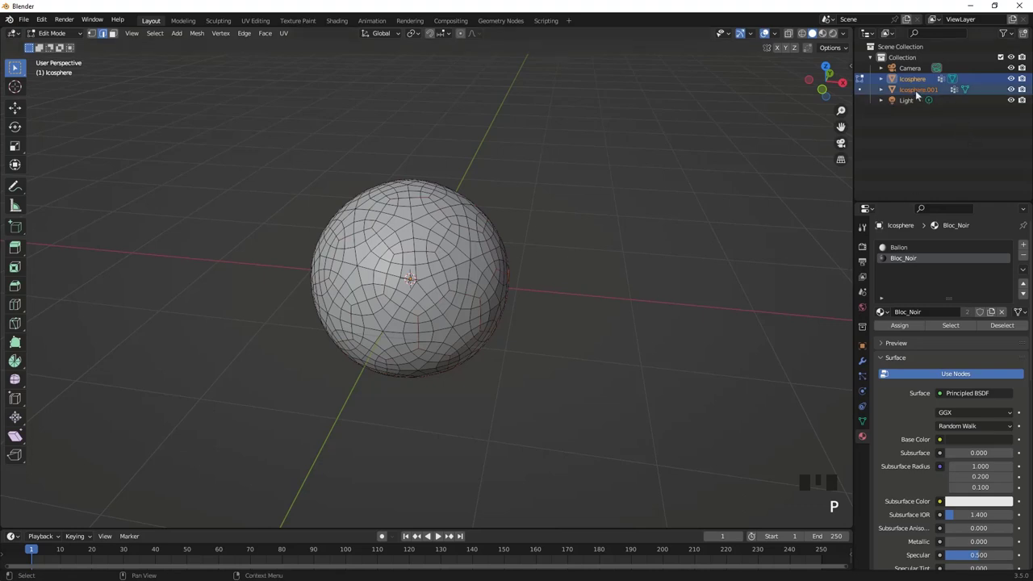
# Leave Edit Mode and toggle the seam-edge object's visibility to check it
pyautogui.click(921, 91)
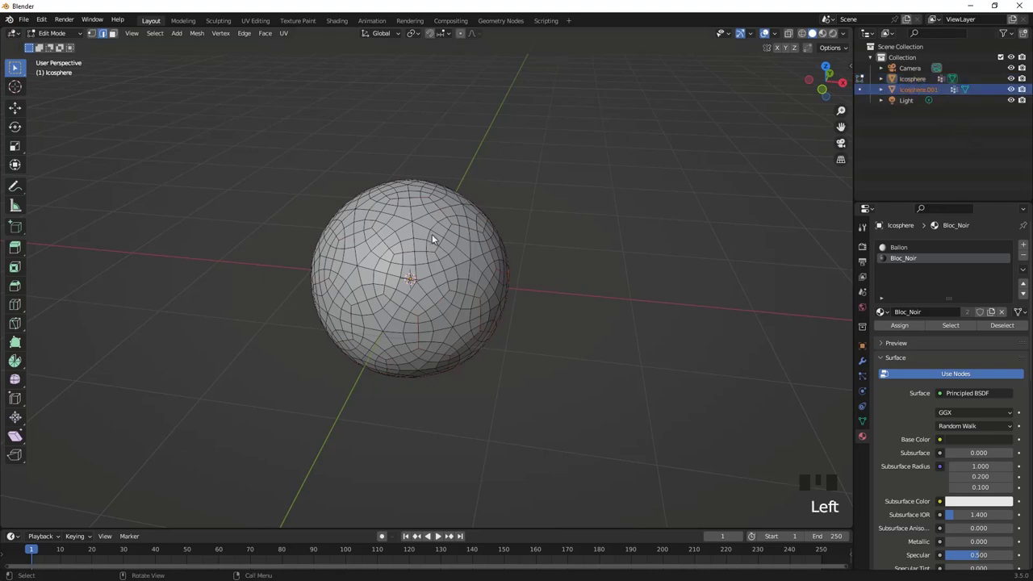
pyautogui.press('Tab')
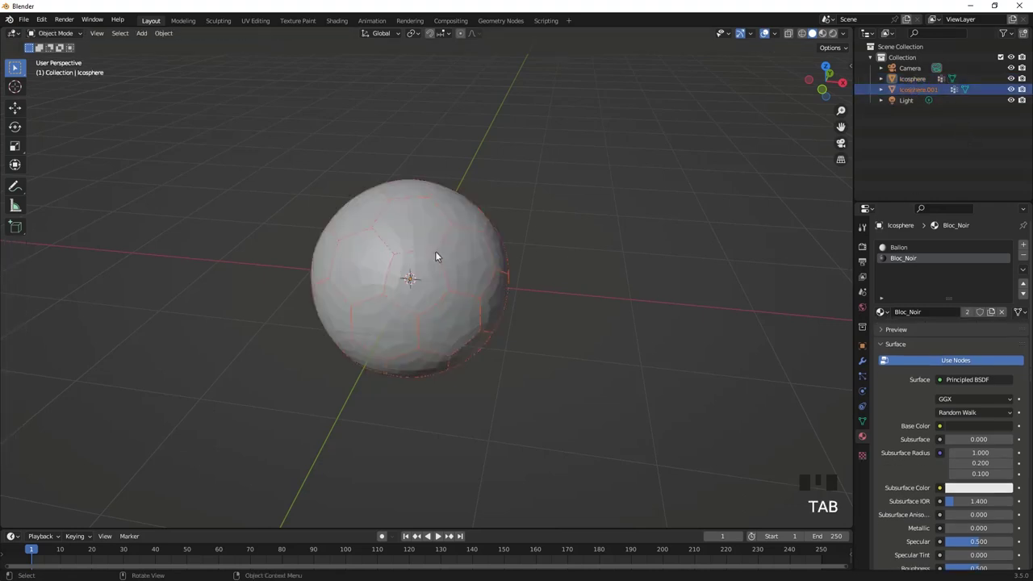
pyautogui.press('h')
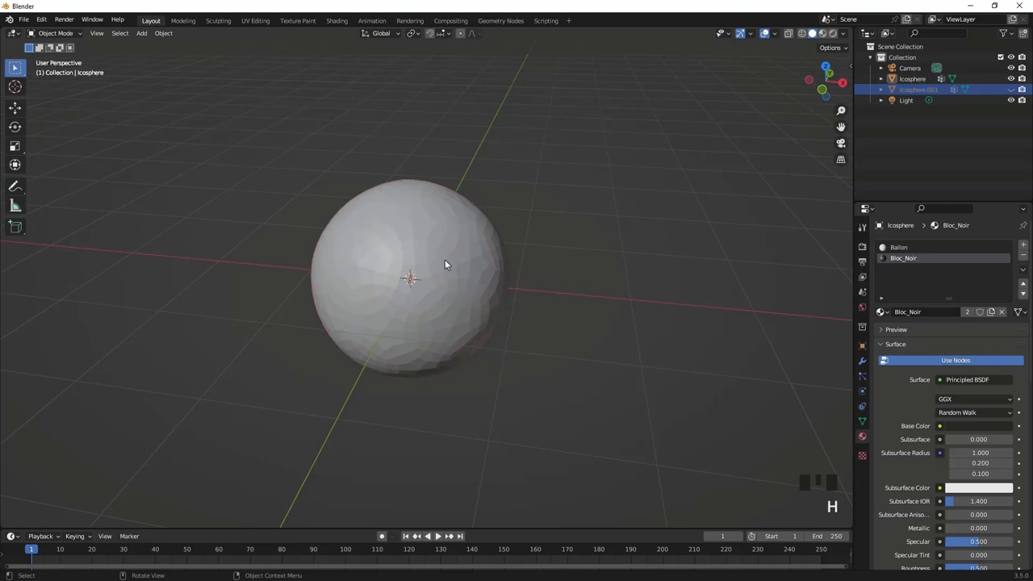
pyautogui.press('h')
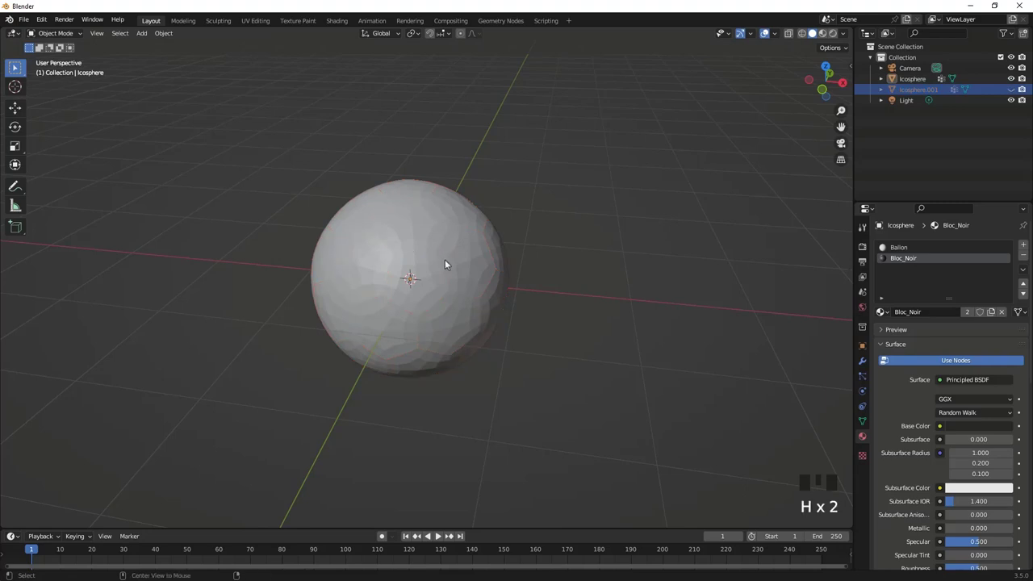
pyautogui.press('alt+h')
# Hide the ball object, renamed Balon, and select the seam outline to name it Couture
pyautogui.click(917, 85)
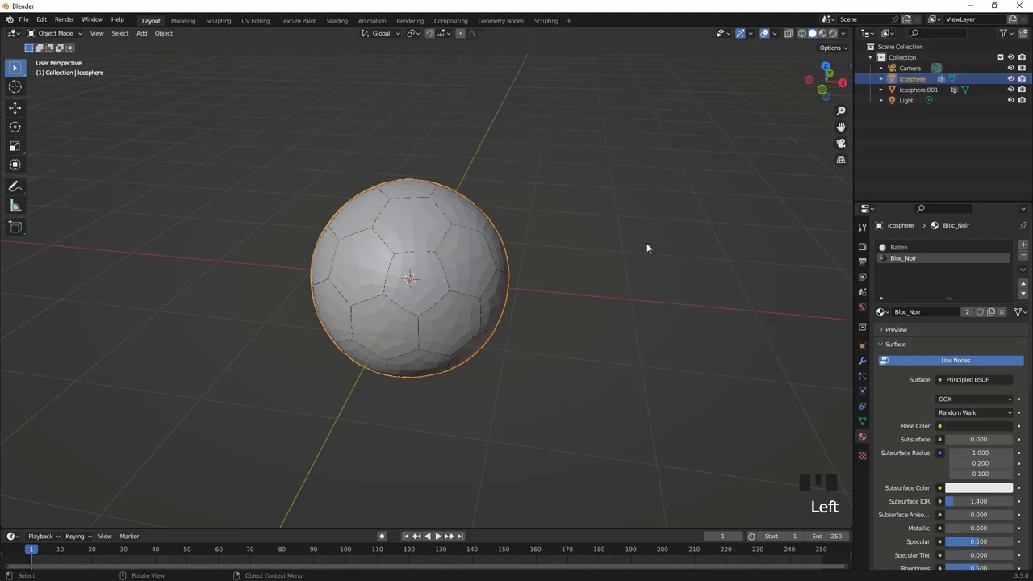
pyautogui.press('h')
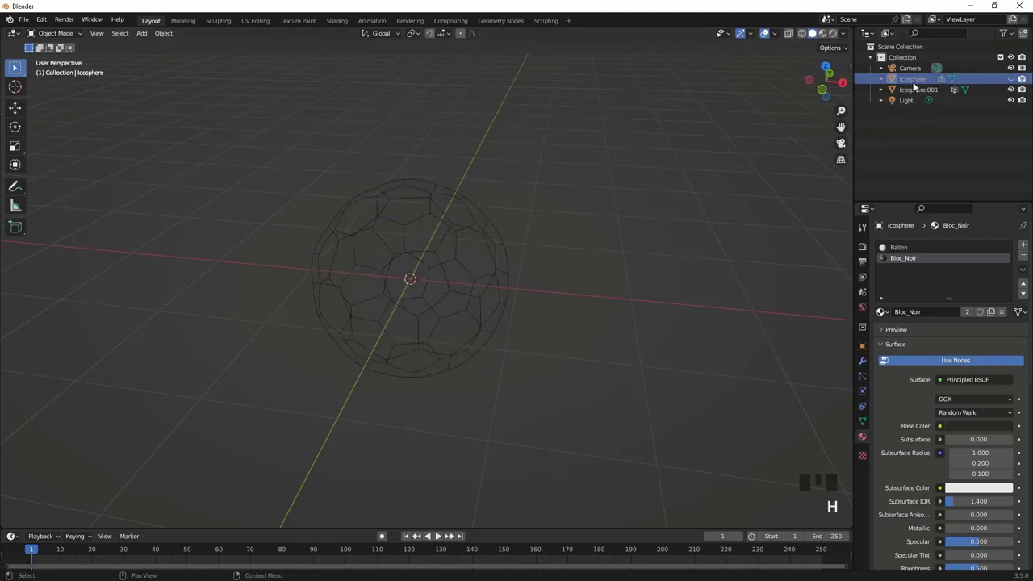
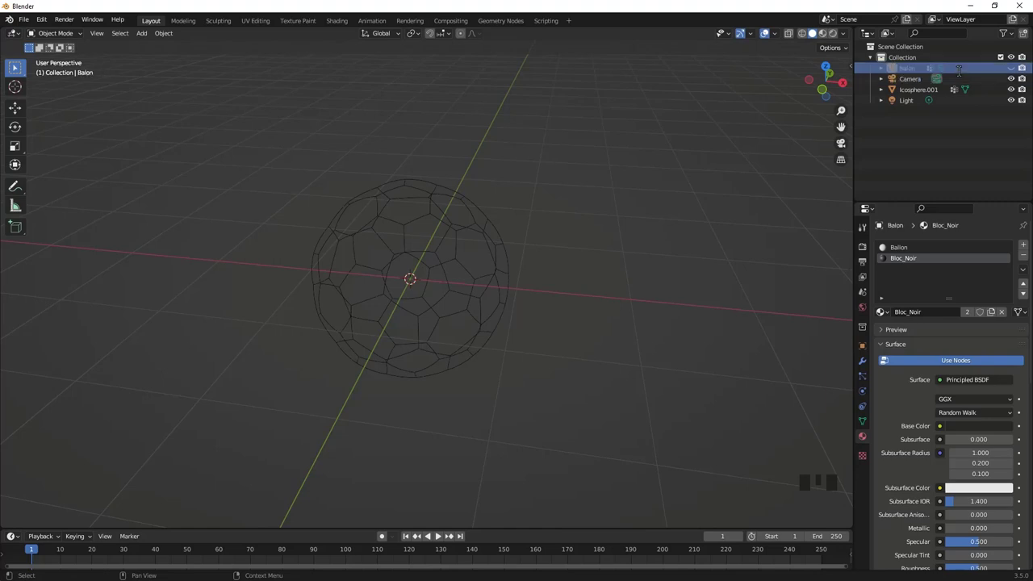
pyautogui.click(493, 227)
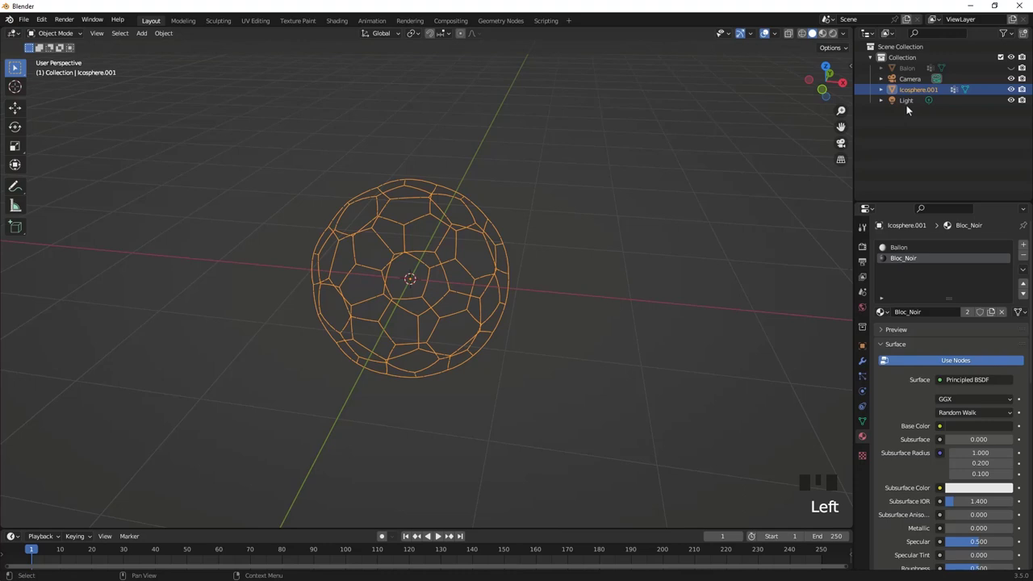
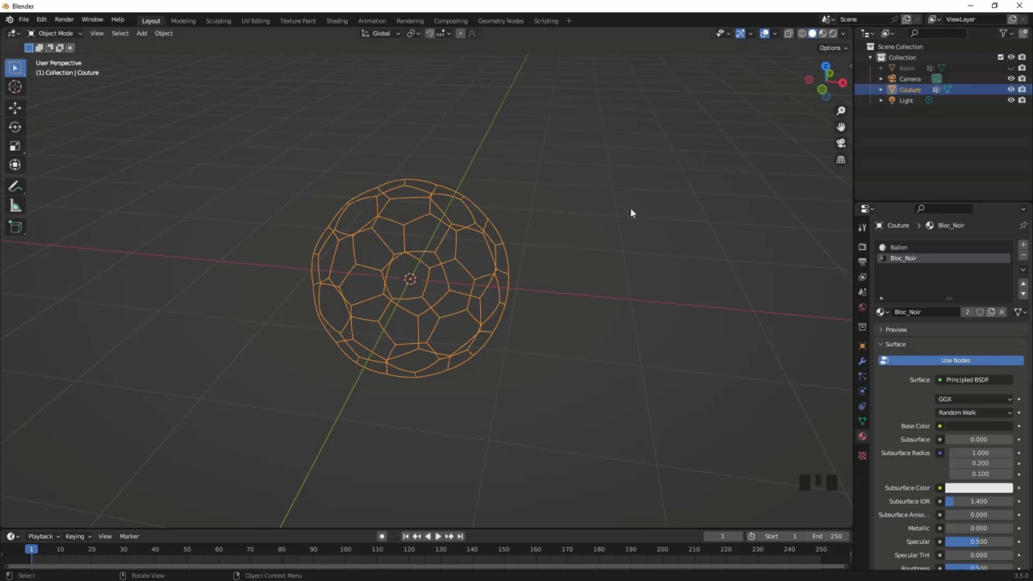
# Hide the Couture outline, show and select the Balon ball and enter its mesh Edit Mode
pyautogui.moveTo(462, 292); pyautogui.dragTo(1008, 94)
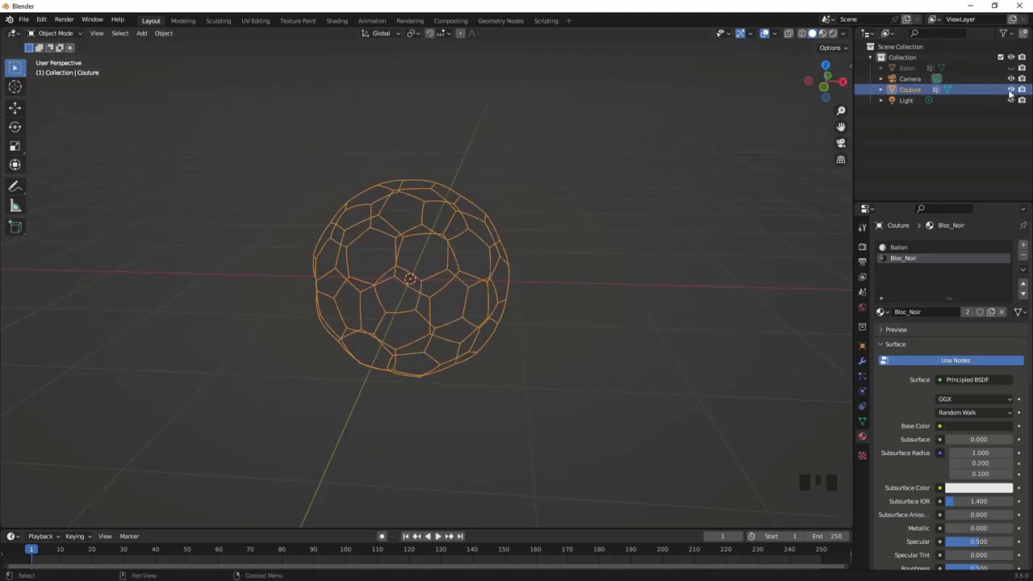
pyautogui.click(1014, 93)
pyautogui.click(1017, 71)
pyautogui.scroll(3)
pyautogui.press('Tab')
pyautogui.click(439, 271)
pyautogui.press('Tab')
# Bring up Balon's vertex groups and choose the Bloc_Noir group
pyautogui.scroll(-3)
pyautogui.moveTo(469, 257); pyautogui.dragTo(462, 253)
pyautogui.scroll(3)
pyautogui.moveTo(468, 261); pyautogui.dragTo(410, 261)
pyautogui.scroll(3)
pyautogui.scroll(-3)
pyautogui.moveTo(426, 239); pyautogui.dragTo(866, 426)
pyautogui.click(867, 427)
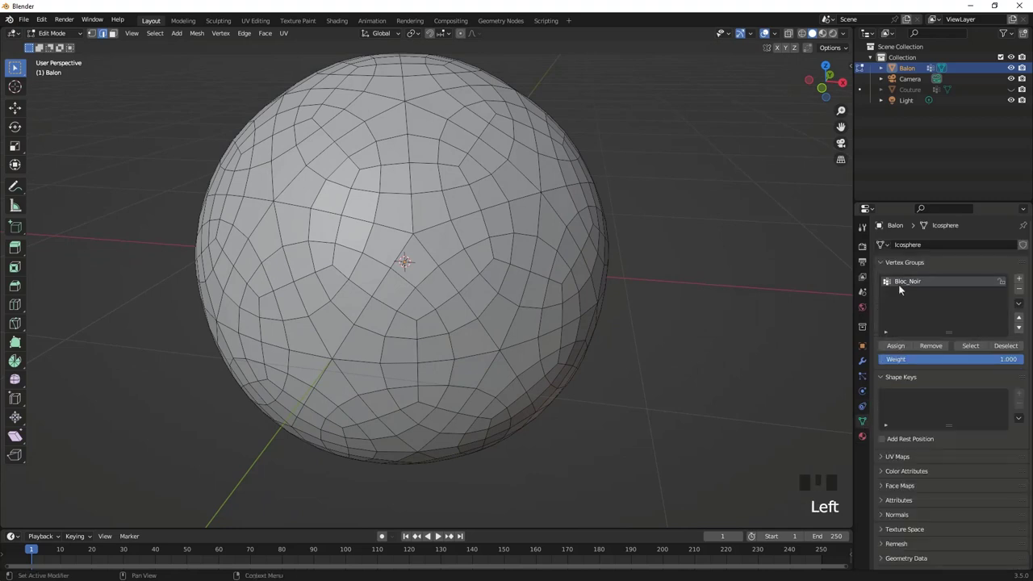
pyautogui.click(975, 351)
pyautogui.scroll(3)
pyautogui.scroll(-3)
# Select one pentagon's five border edges, then grab every same-length edge with Shift+G Length
pyautogui.moveTo(353, 183); pyautogui.dragTo(351, 231)
pyautogui.press('2')
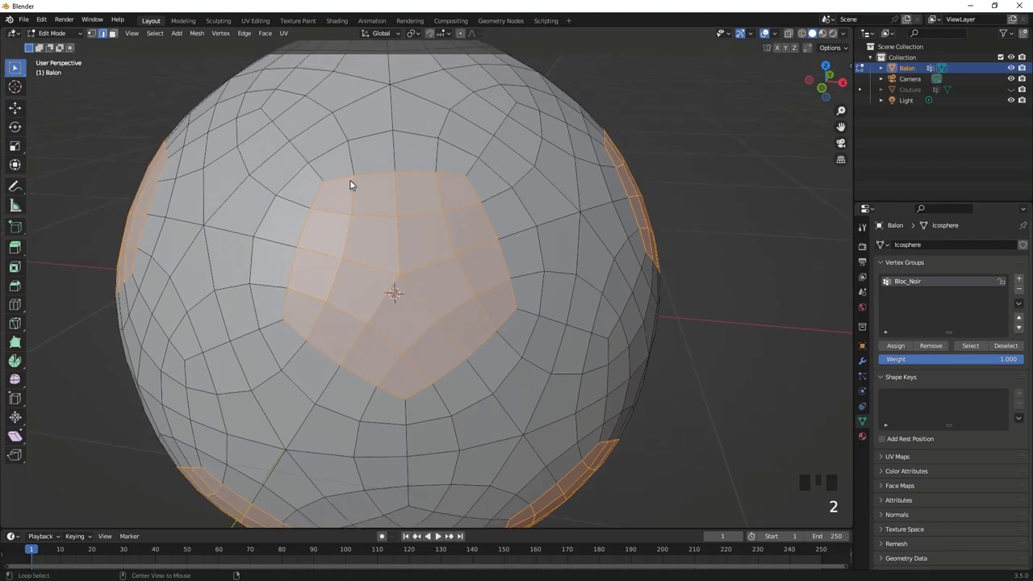
pyautogui.click(351, 177)
pyautogui.press('a')
pyautogui.click(388, 173)
pyautogui.click(477, 195)
pyautogui.click(505, 325)
pyautogui.click(372, 384)
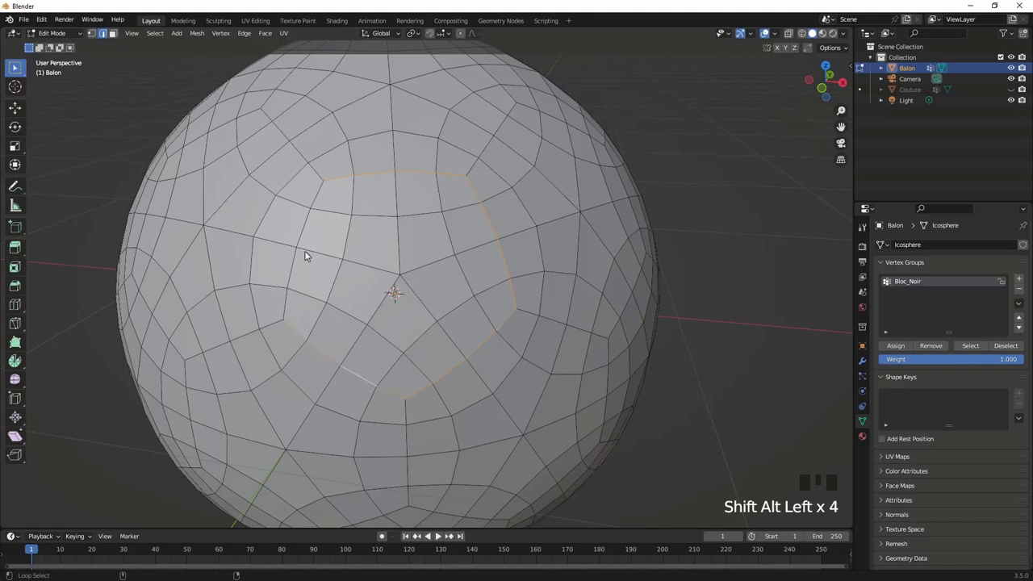
pyautogui.click(304, 235)
pyautogui.scroll(-3)
pyautogui.moveTo(397, 222); pyautogui.dragTo(405, 261)
pyautogui.press('shift+g')
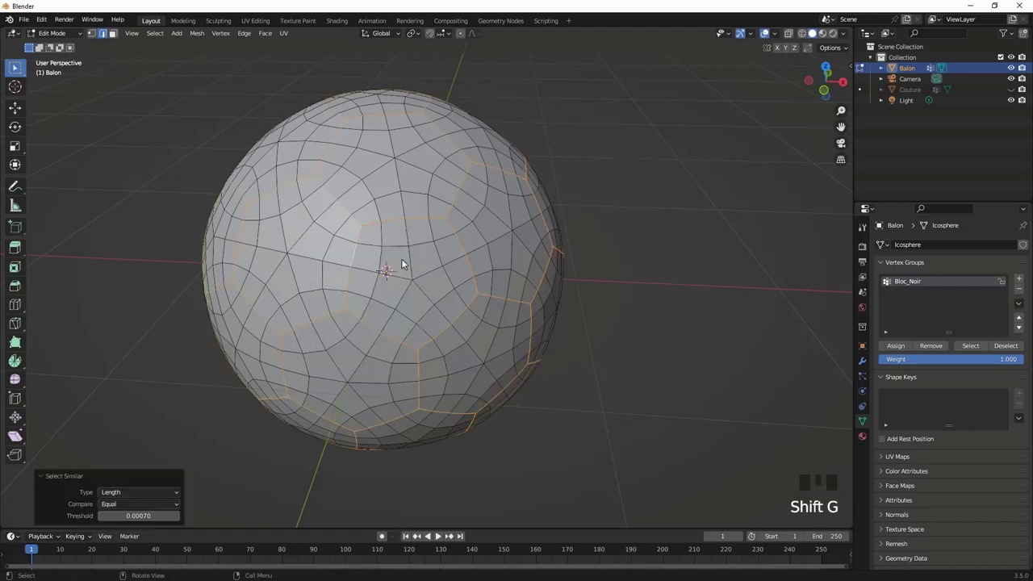
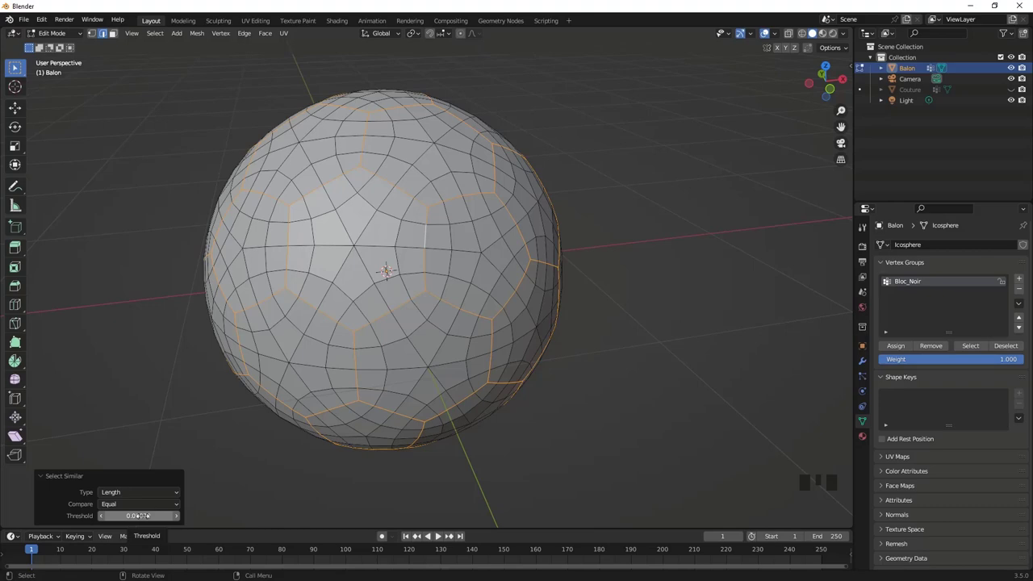
# Orbit and zoom around the ball to check the panel-border edge selection
pyautogui.moveTo(314, 298); pyautogui.dragTo(395, 267)
pyautogui.scroll(3)
pyautogui.scroll(-3)
pyautogui.moveTo(383, 219); pyautogui.dragTo(386, 270)
# Bevel the border edges into ~1.33 cm two-segment strips and grow the selection onto the strip faces
pyautogui.press('ctrl+b')
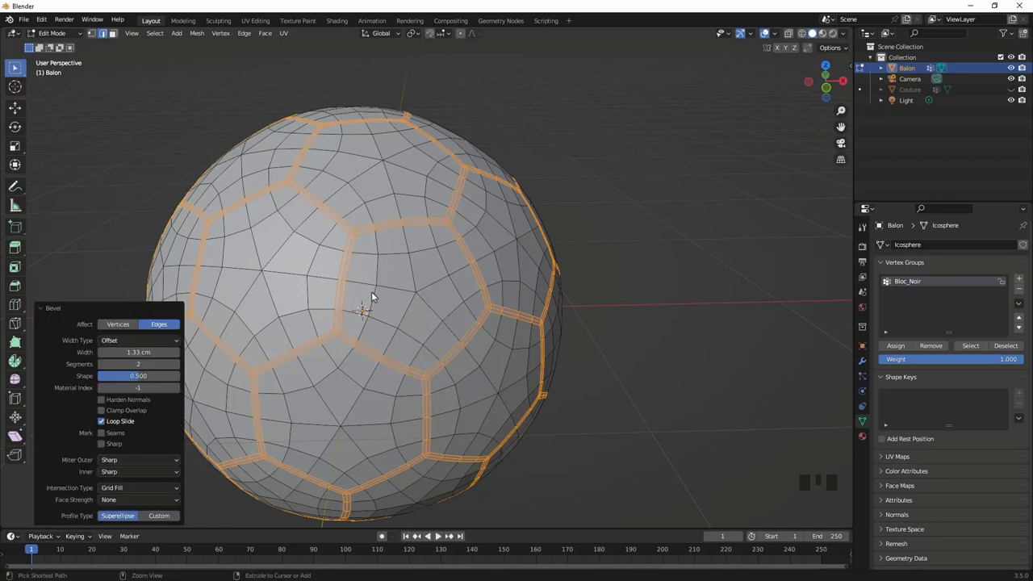
pyautogui.press('ctrl+i')
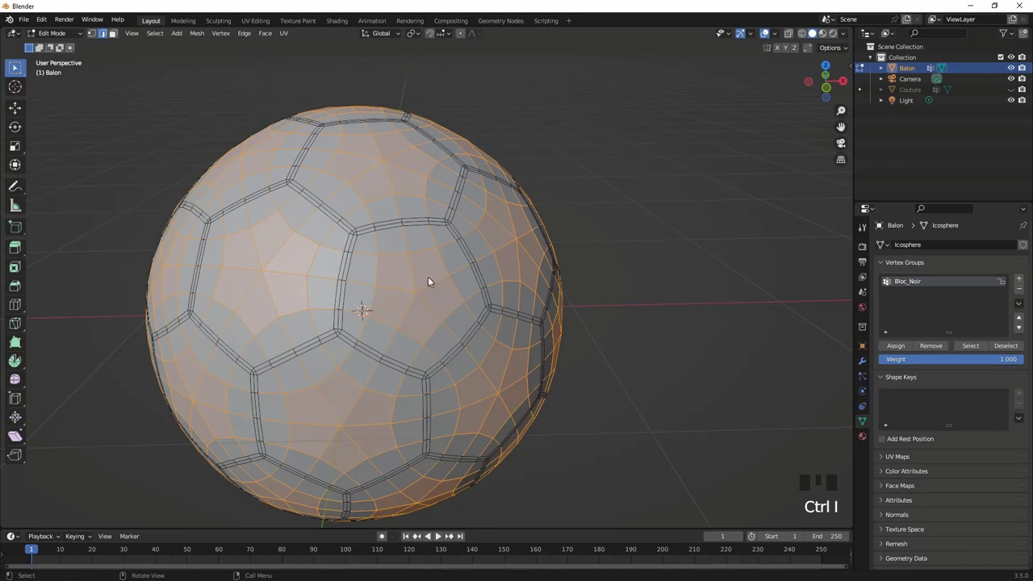
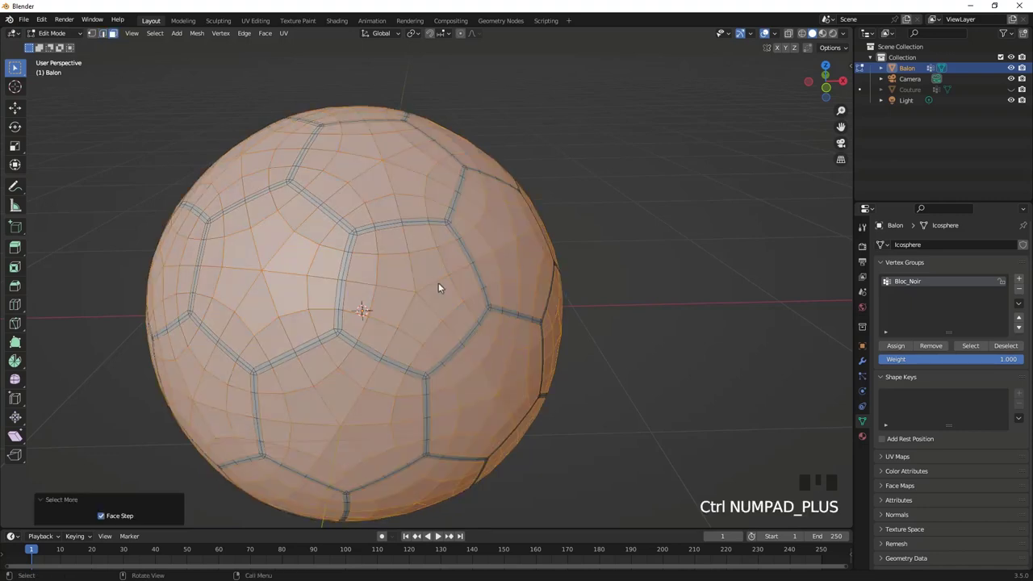
pyautogui.moveTo(462, 281); pyautogui.dragTo(163, 39)
pyautogui.moveTo(163, 39); pyautogui.dragTo(173, 73)
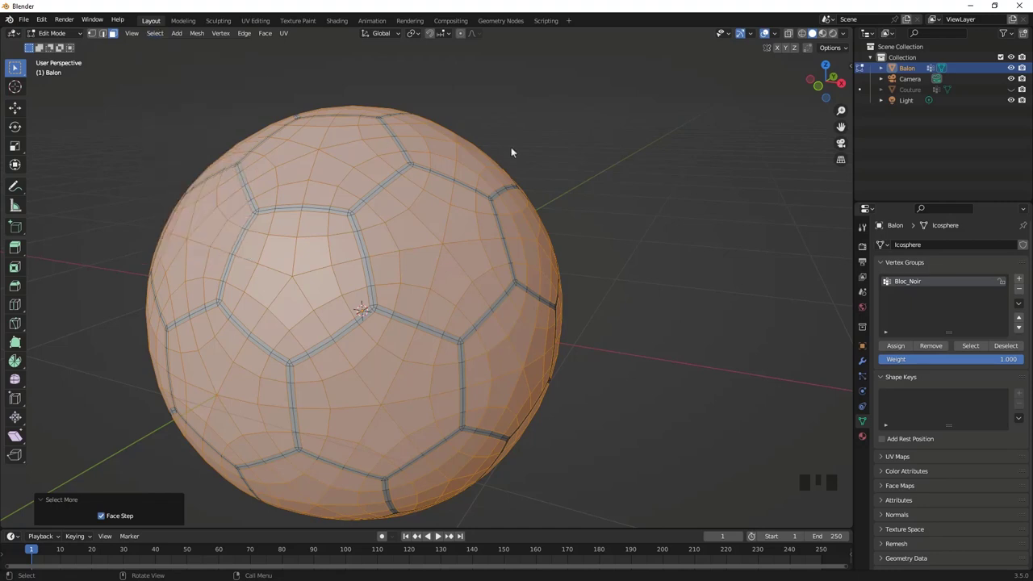
pyautogui.scroll(-3)
pyautogui.scroll(3)
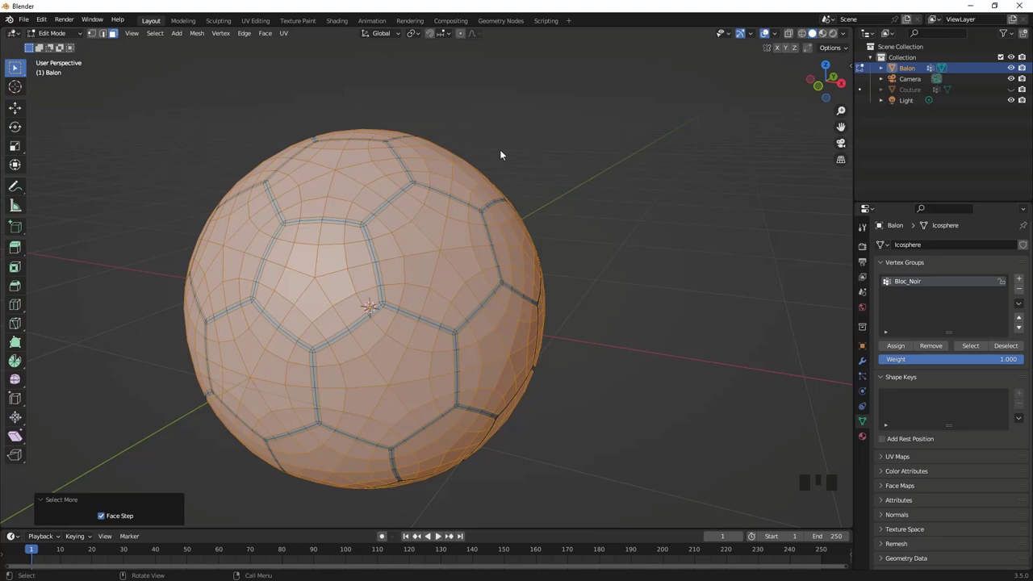
pyautogui.moveTo(429, 217); pyautogui.dragTo(431, 206)
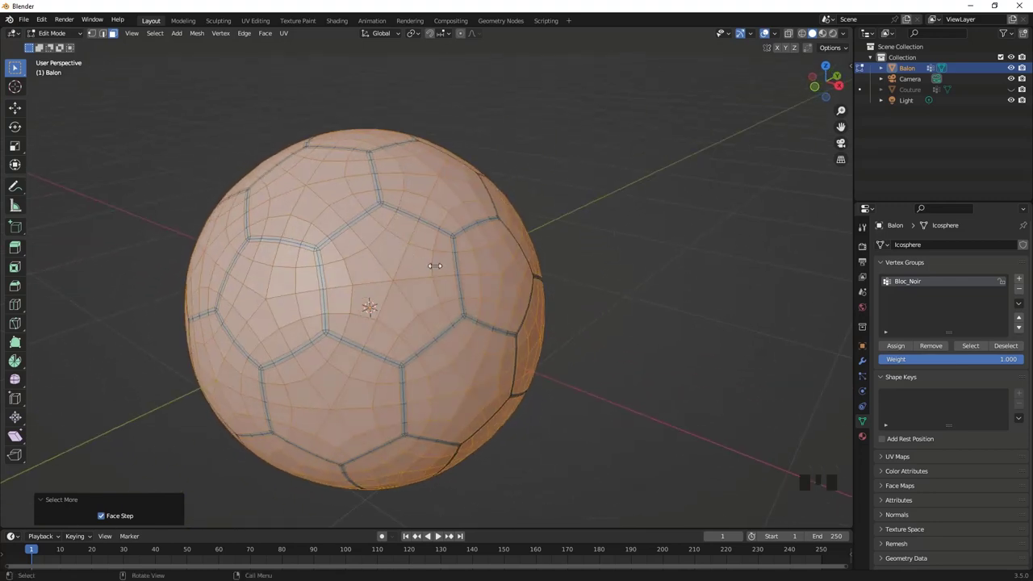
# Extrude the seam strips in place and shrink them inward with Alt+S to carve grooves
pyautogui.press('e')
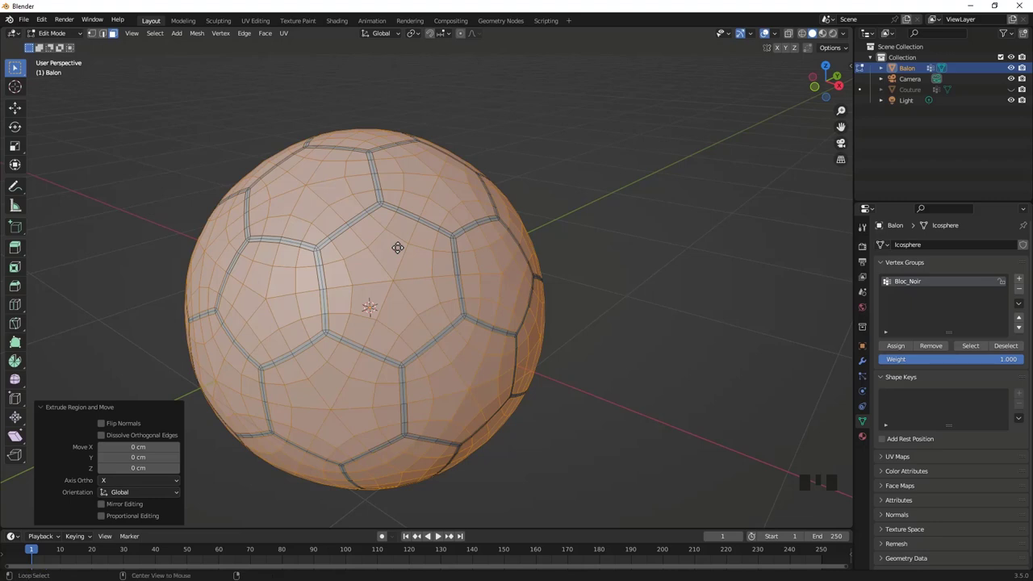
pyautogui.press('alt+s')
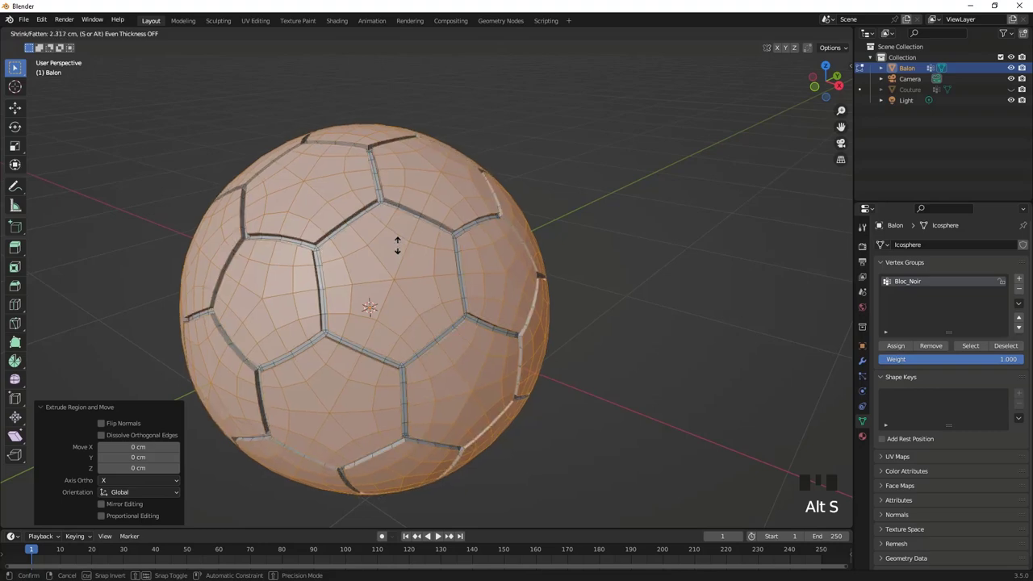
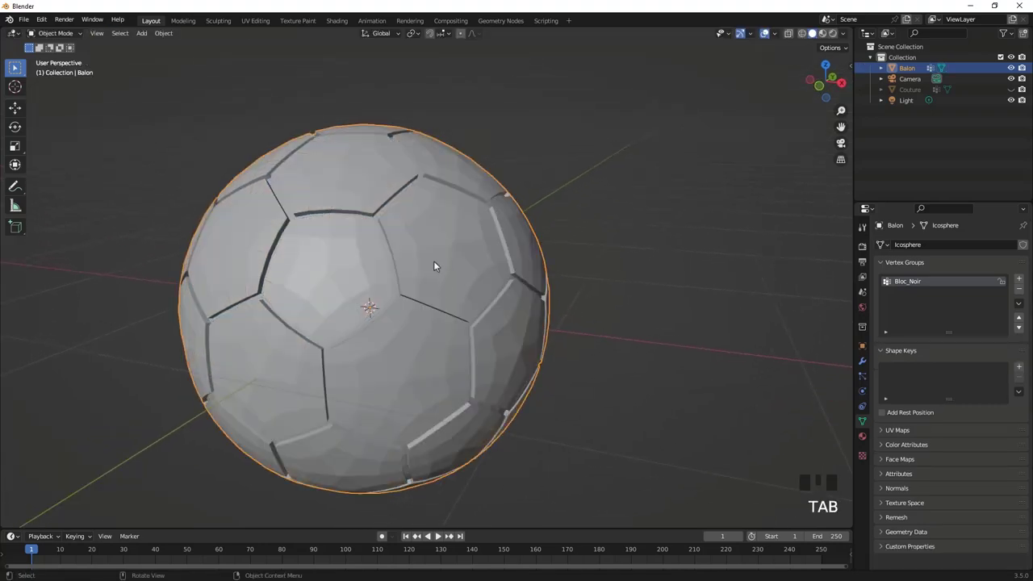
# Orbit and zoom around the grooved ball to inspect the seams from several sides
pyautogui.moveTo(446, 279); pyautogui.dragTo(829, 37)
pyautogui.click(830, 36)
pyautogui.moveTo(435, 314); pyautogui.dragTo(490, 301)
pyautogui.scroll(-3)
pyautogui.scroll(3)
pyautogui.scroll(-3)
pyautogui.moveTo(441, 287); pyautogui.dragTo(551, 296)
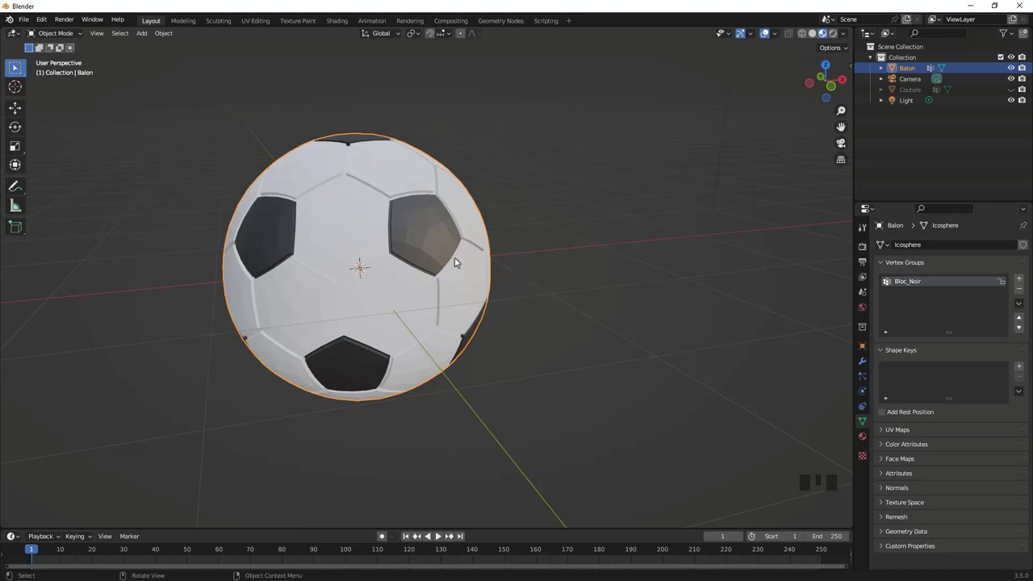
pyautogui.scroll(3)
pyautogui.scroll(-3)
# Smooth Balon with a level-2 subdivision and auto-smooth shading, then select the Couture object
pyautogui.click(867, 365)
pyautogui.click(923, 247)
pyautogui.moveTo(823, 445); pyautogui.dragTo(1013, 299)
pyautogui.moveTo(1013, 297); pyautogui.dragTo(487, 265)
pyautogui.moveTo(488, 265); pyautogui.dragTo(487, 264)
pyautogui.scroll(-3)
pyautogui.scroll(3)
pyautogui.moveTo(424, 227); pyautogui.dragTo(430, 209)
pyautogui.scroll(-3)
pyautogui.scroll(3)
pyautogui.scroll(-3)
pyautogui.moveTo(410, 314); pyautogui.dragTo(919, 95)
pyautogui.click(918, 95)
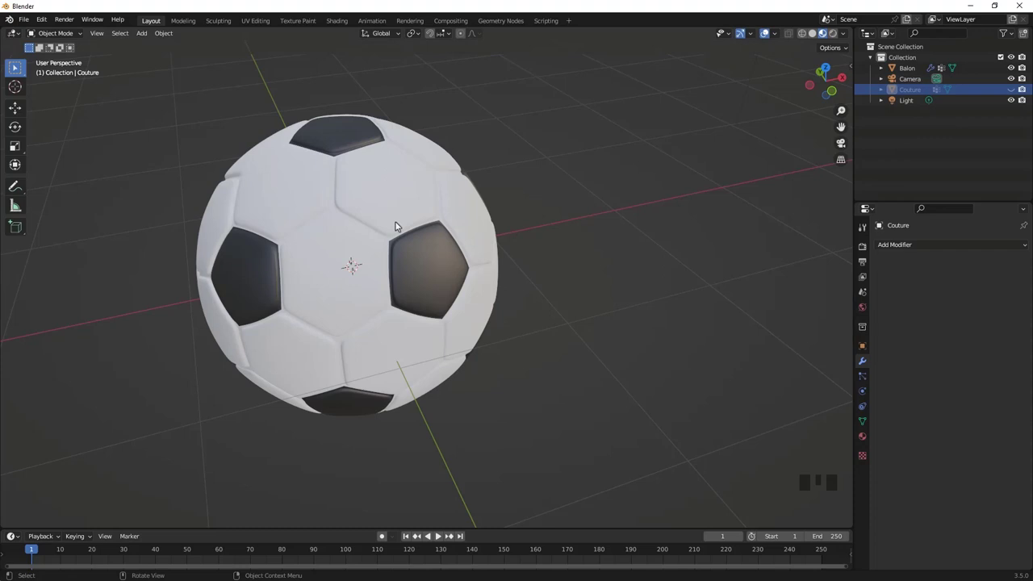
# Hide Balon and show Couture so only the pentagon-hexagon seam wire cage is visible
pyautogui.click(1018, 95)
pyautogui.click(1013, 72)
pyautogui.scroll(3)
pyautogui.scroll(-3)
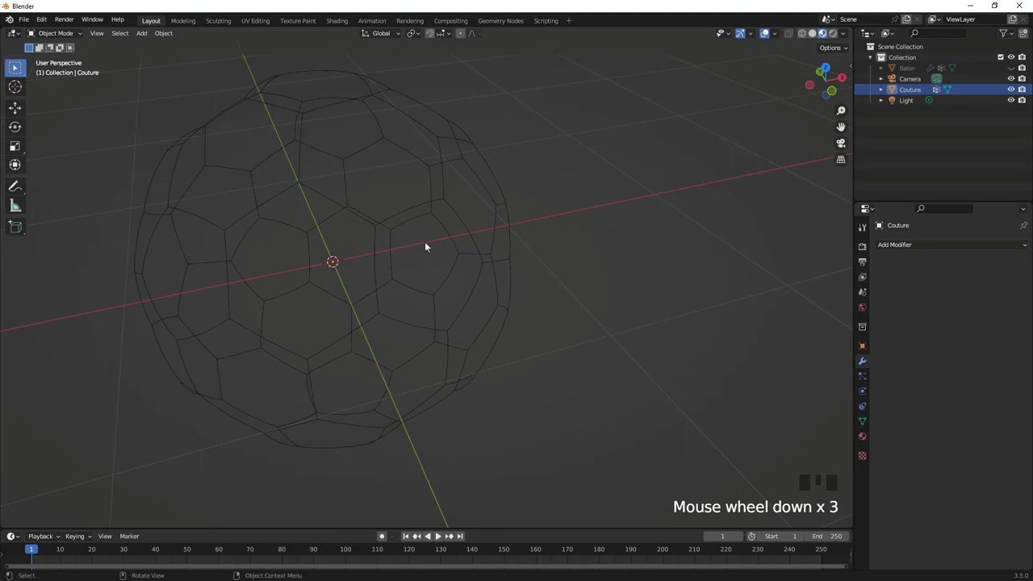
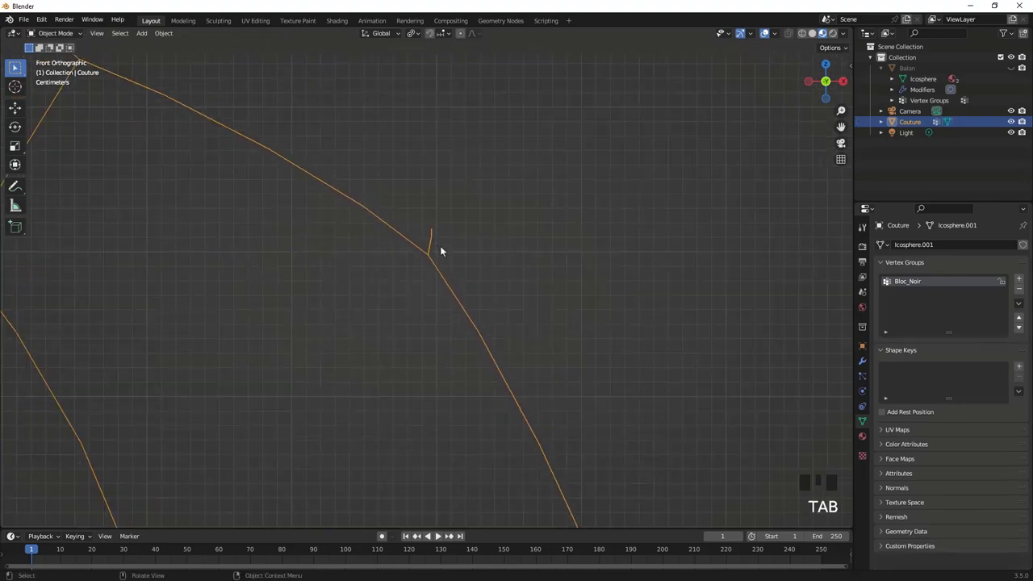
# Edit the Couture mesh in front view and delete the stray dangling spur edges
pyautogui.press('1')
pyautogui.click(424, 210)
pyautogui.press('Tab')
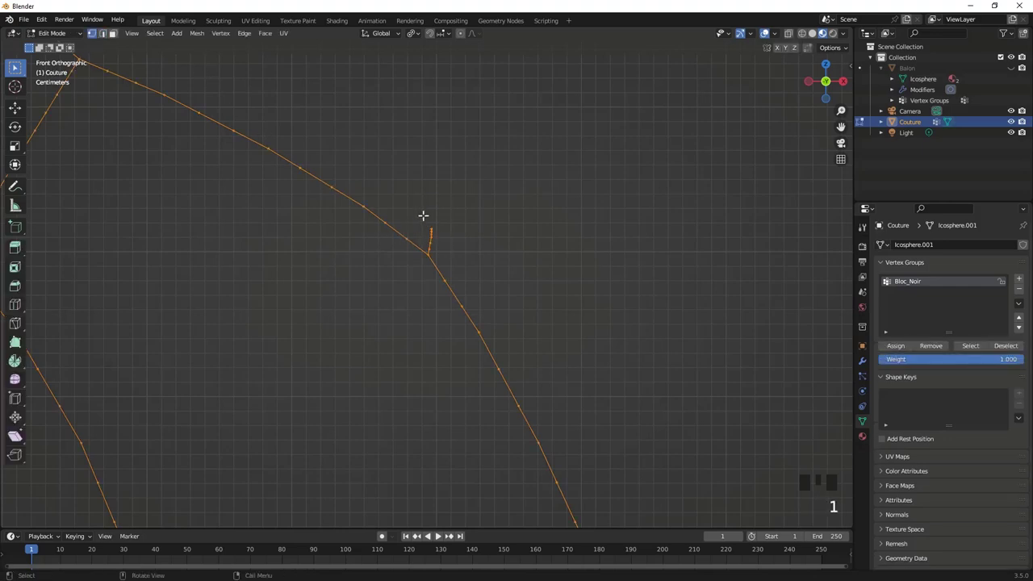
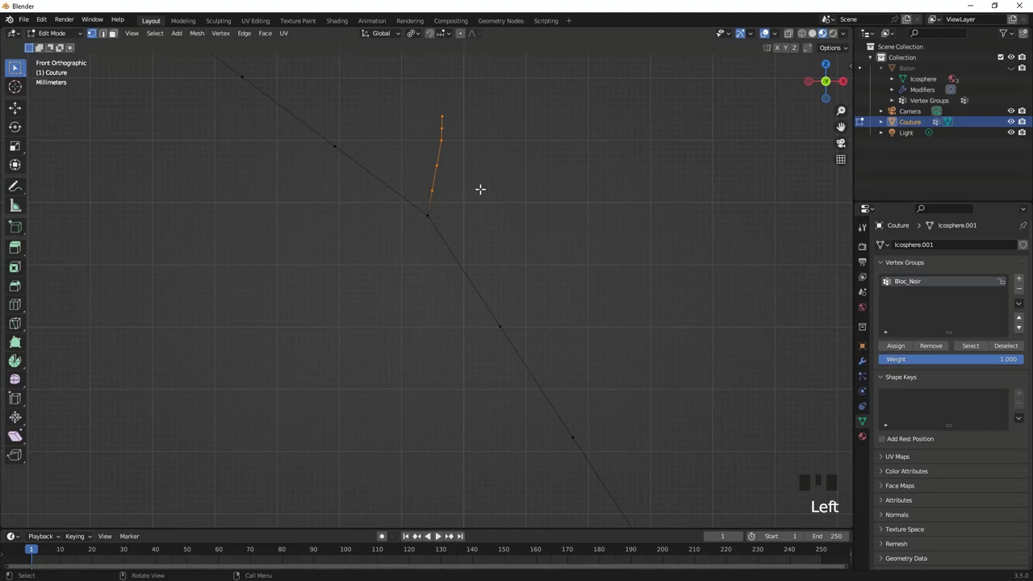
pyautogui.press('Delete')
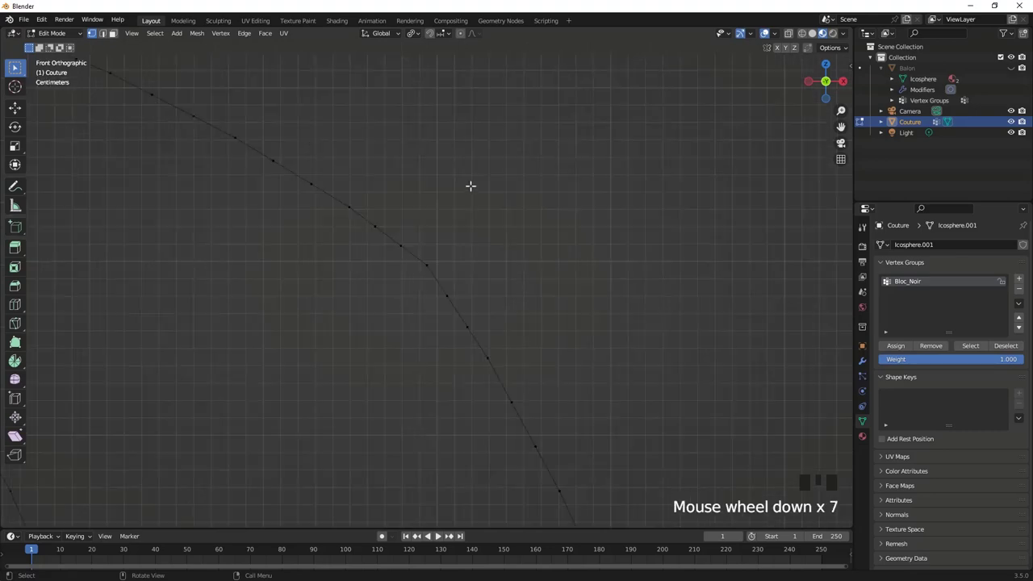
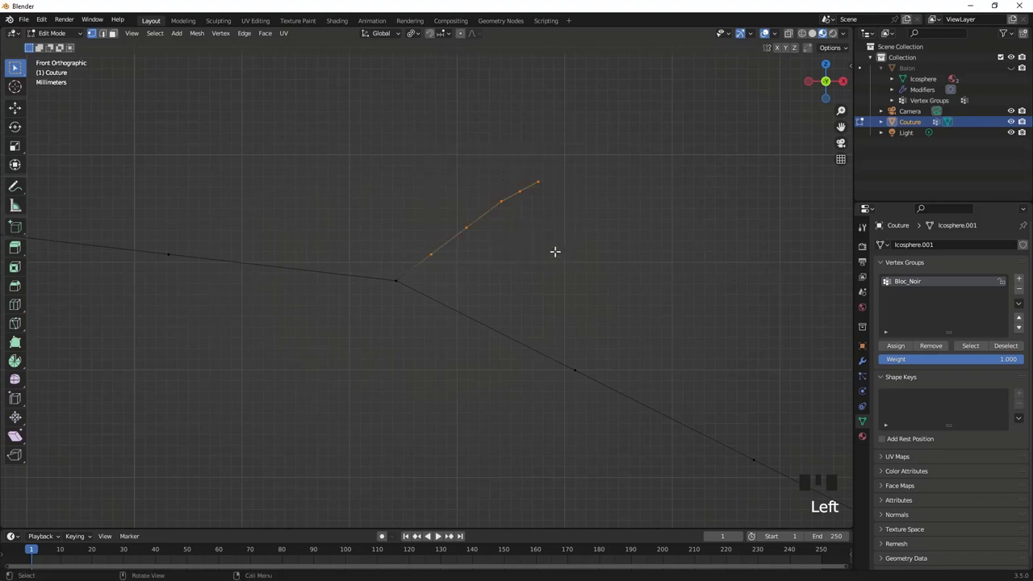
pyautogui.press('Delete')
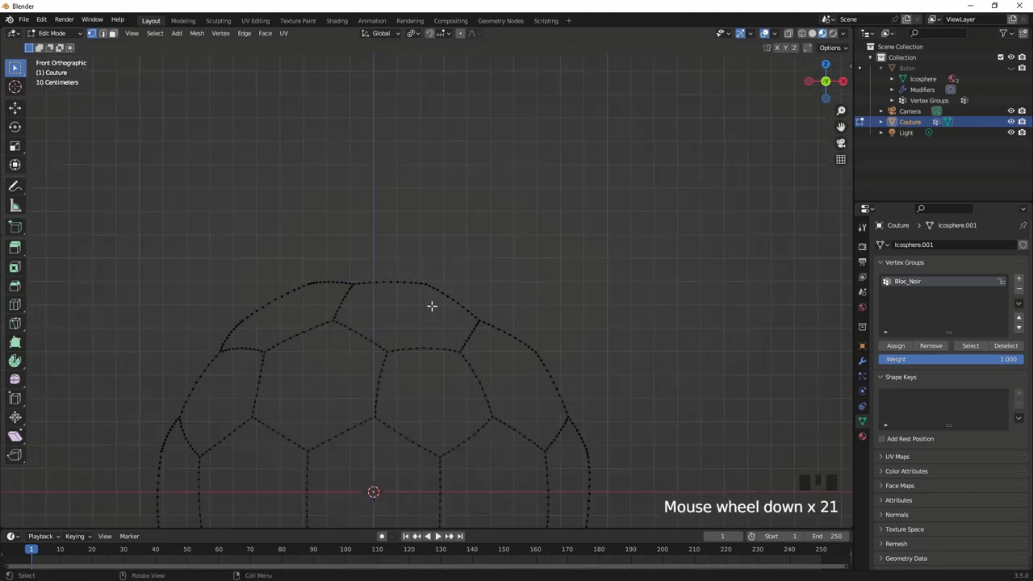
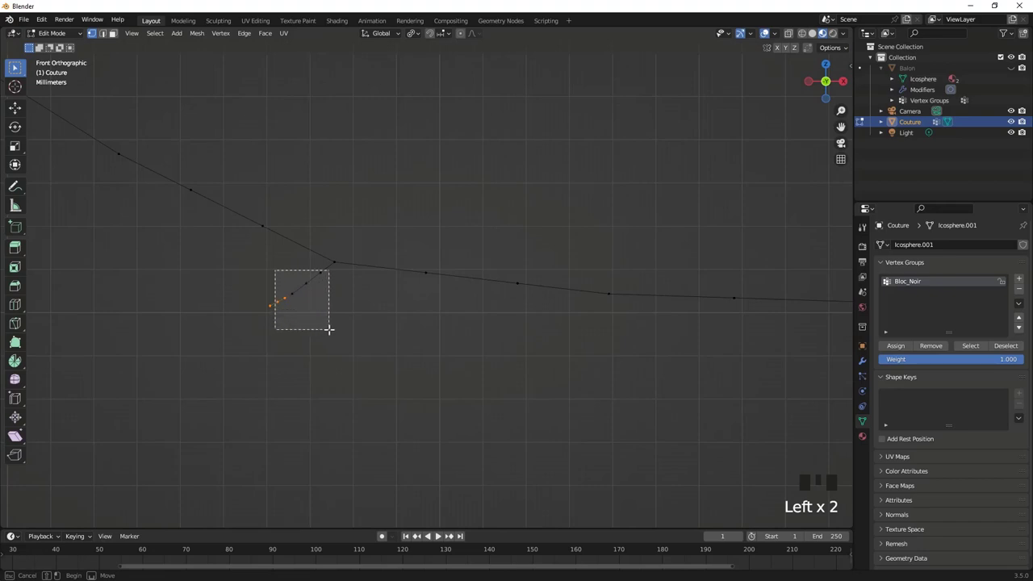
pyautogui.press('Delete')
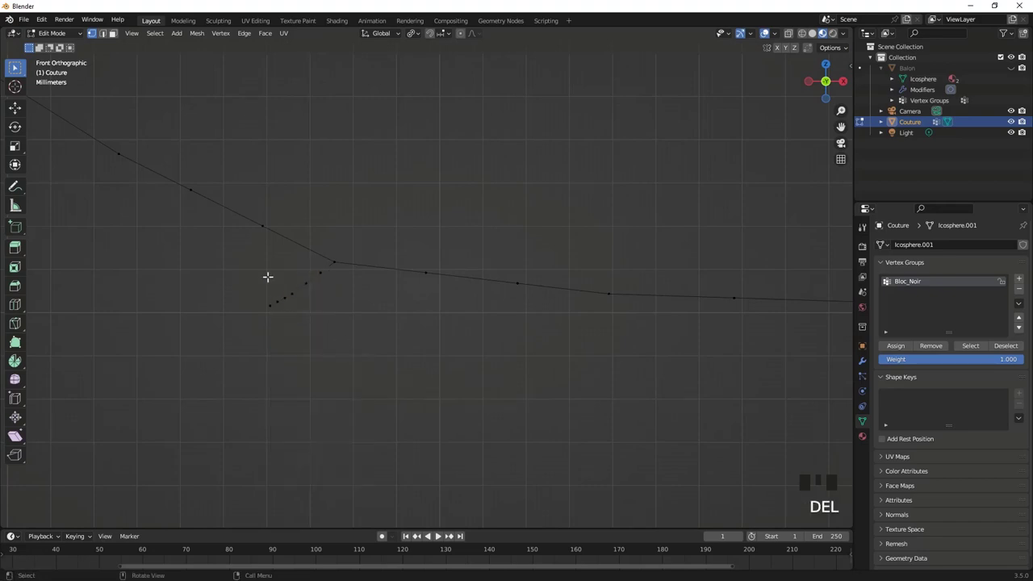
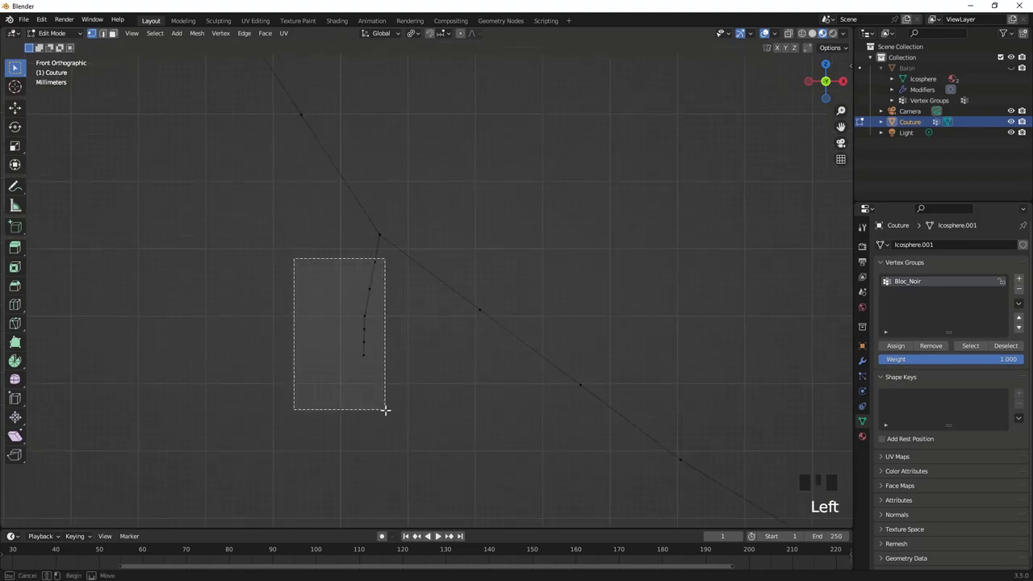
pyautogui.press('Delete')
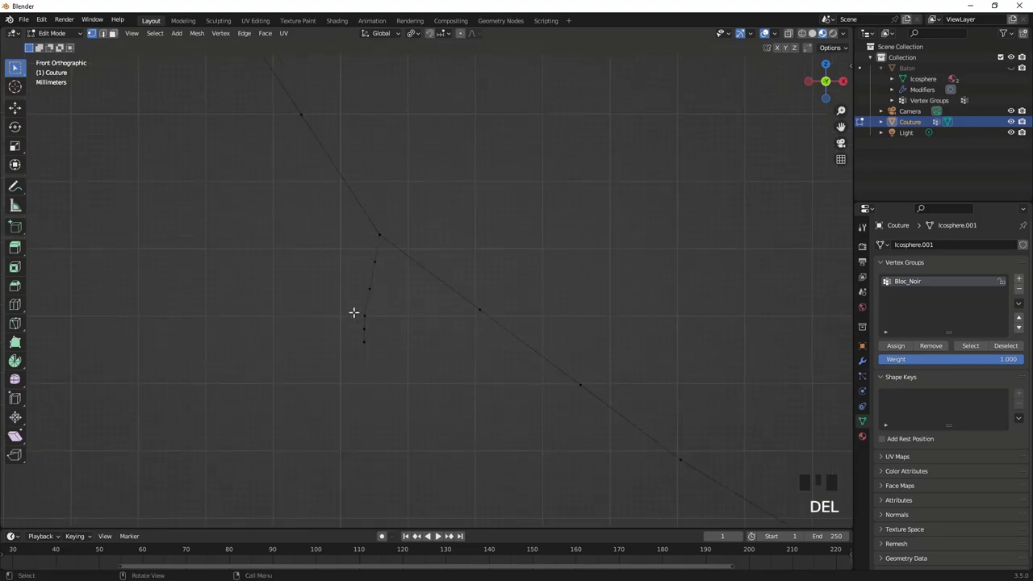
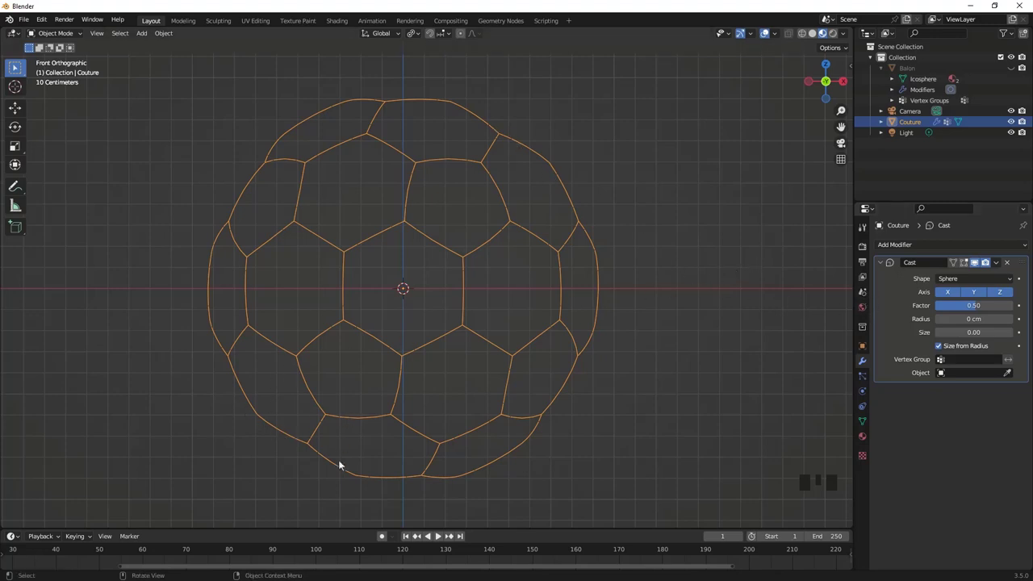
# Checker-deselect the Couture edges and delete alternate vertices to break the seams into dashes
pyautogui.moveTo(997, 267); pyautogui.dragTo(384, 261)
pyautogui.press('Tab')
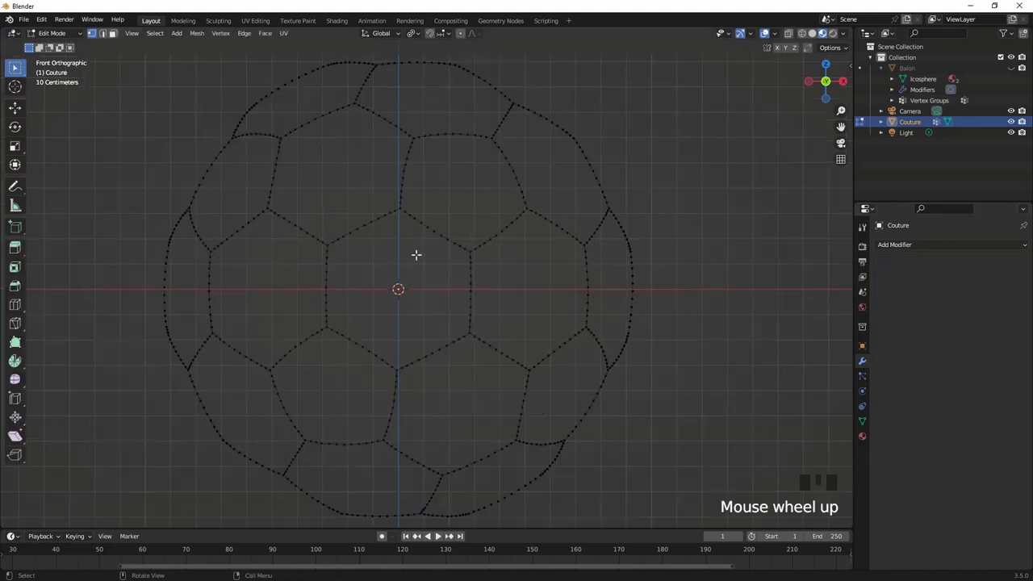
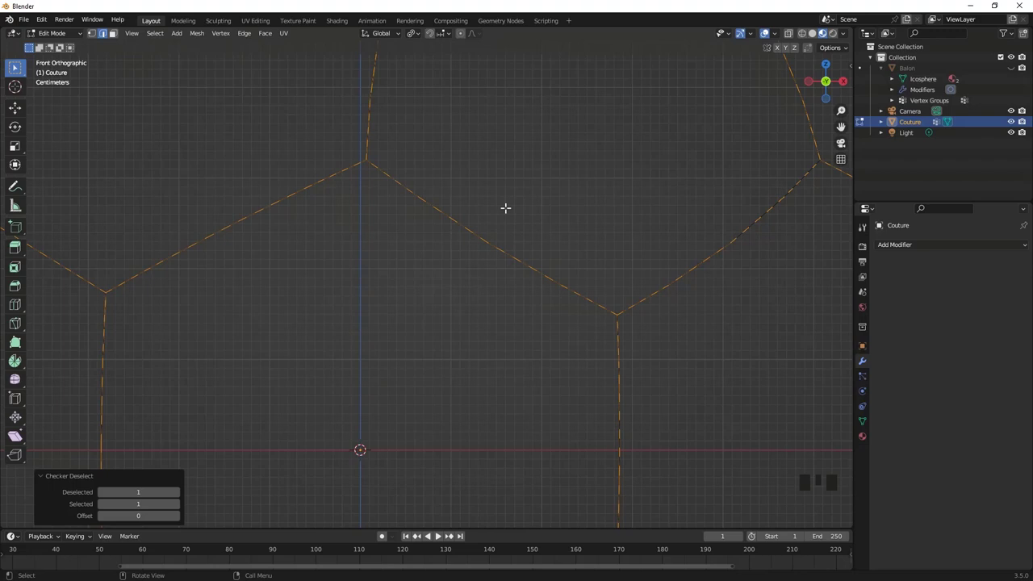
pyautogui.press('x')
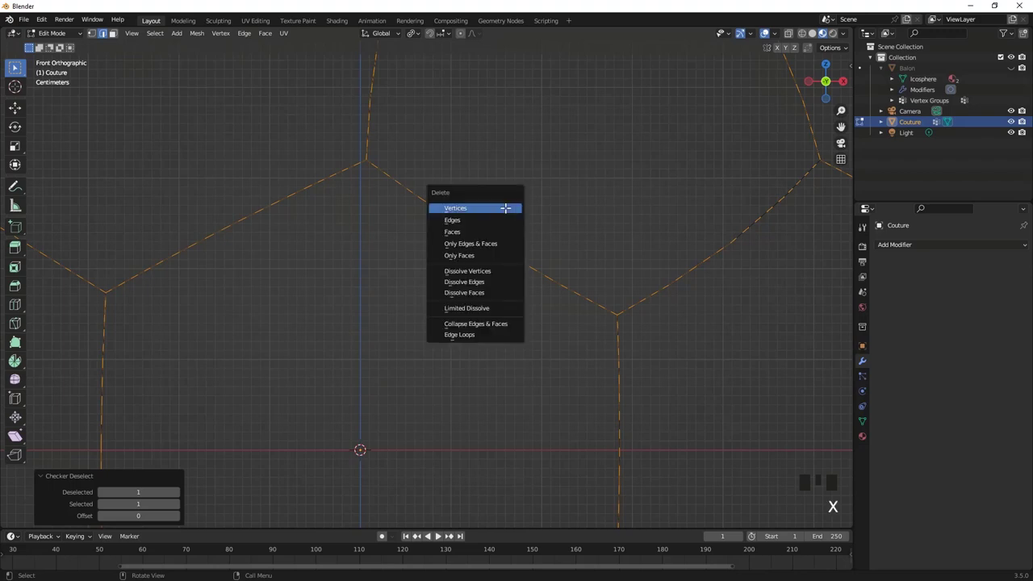
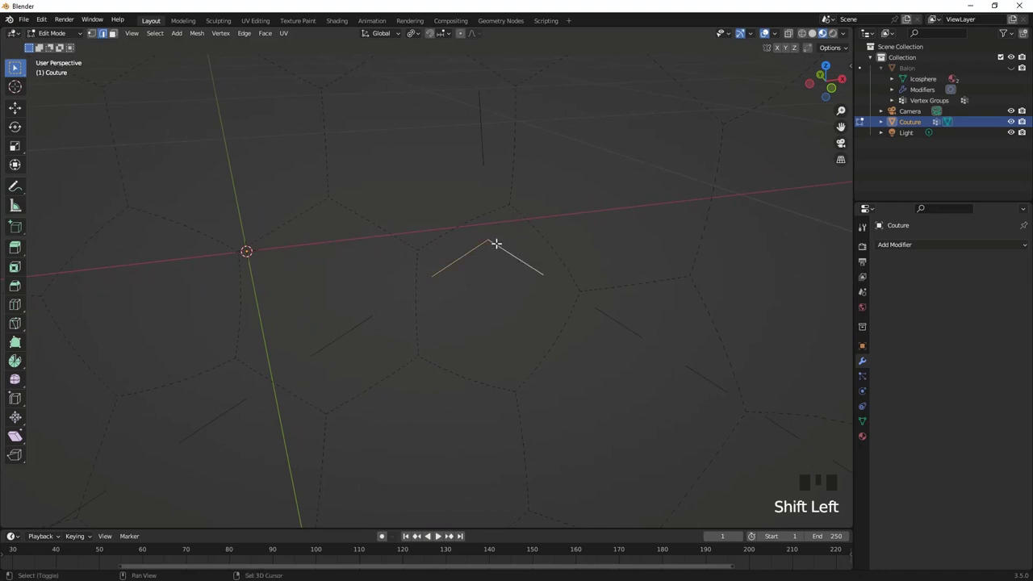
# Undo a stray similar-edge selection and leave Edit Mode, showing the dashed seam cage whole
pyautogui.press('shift+g')
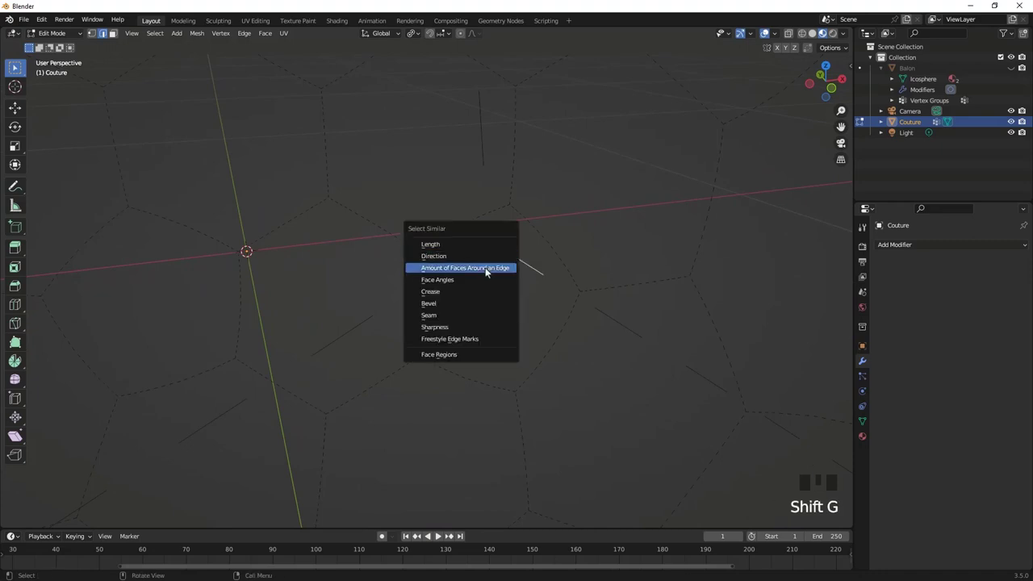
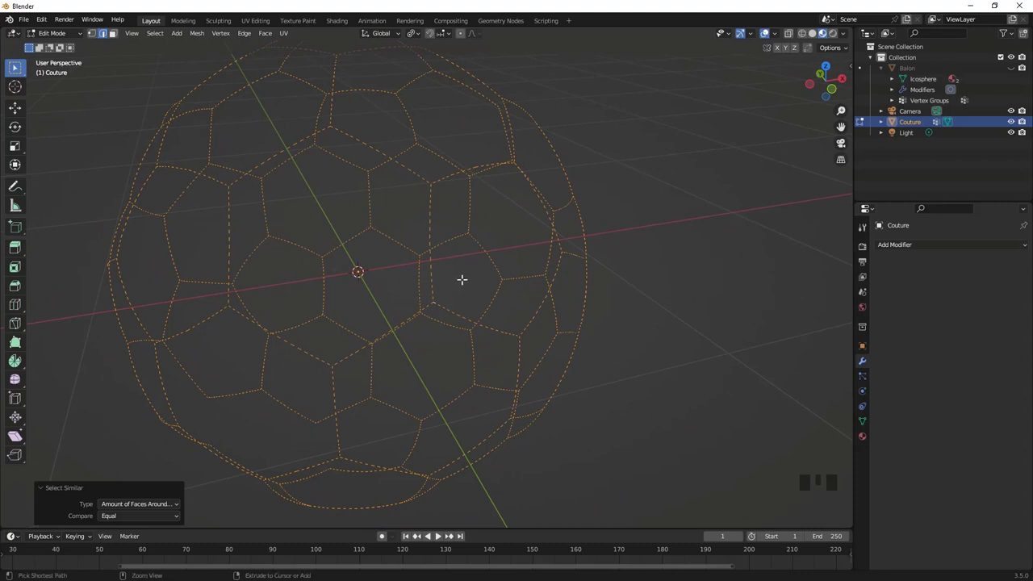
pyautogui.press('ctrl+z')
pyautogui.press('ctrl+z')
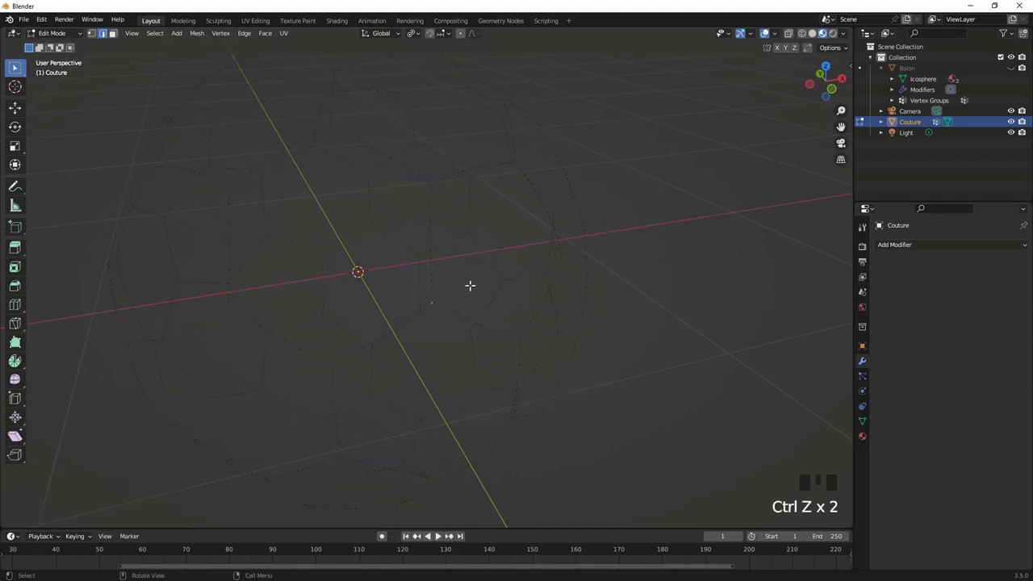
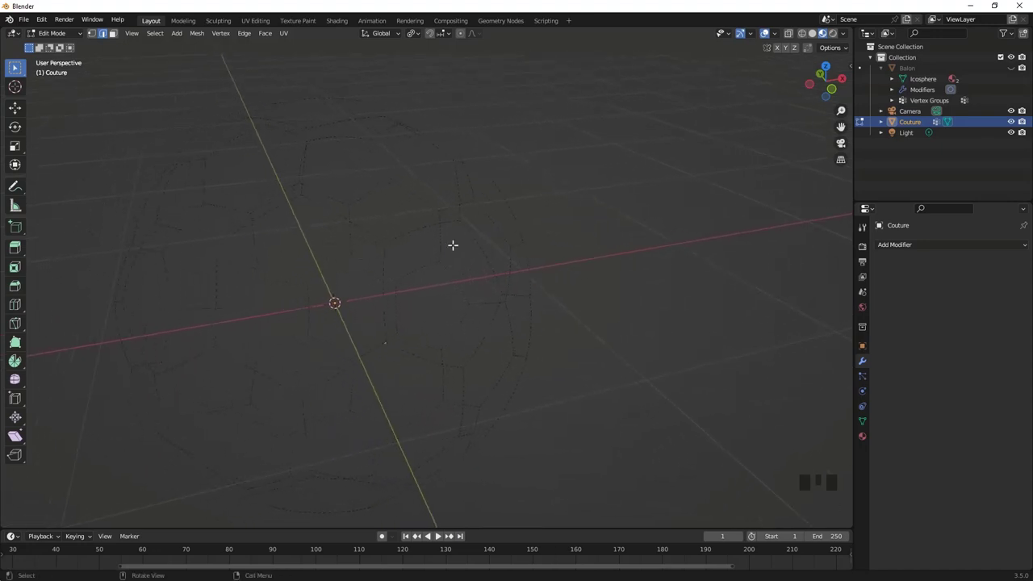
pyautogui.press('Tab')
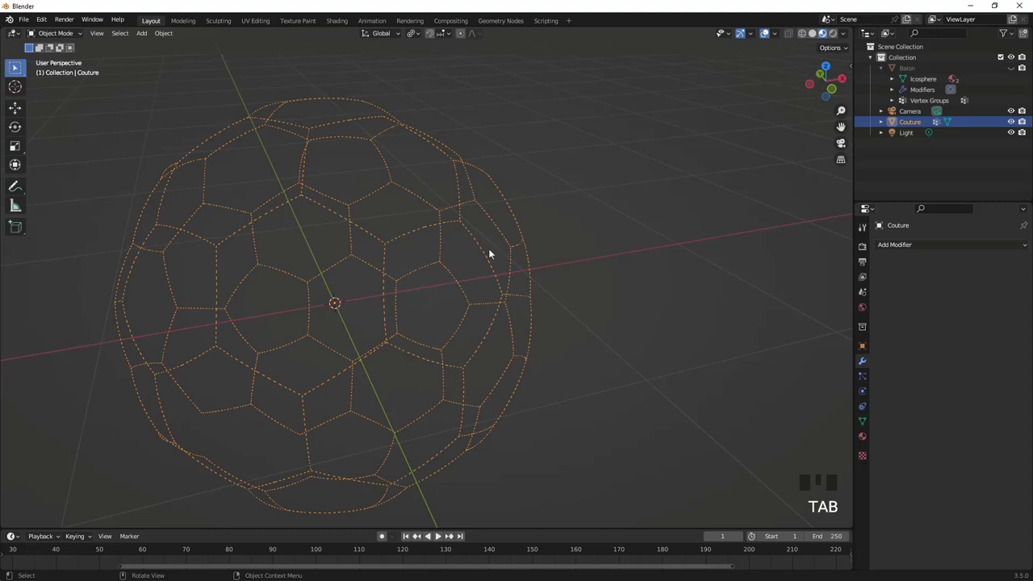
# Add a Bezier circle, shrink it tiny and move it sideways along X beside the ball
pyautogui.press('shift+a')
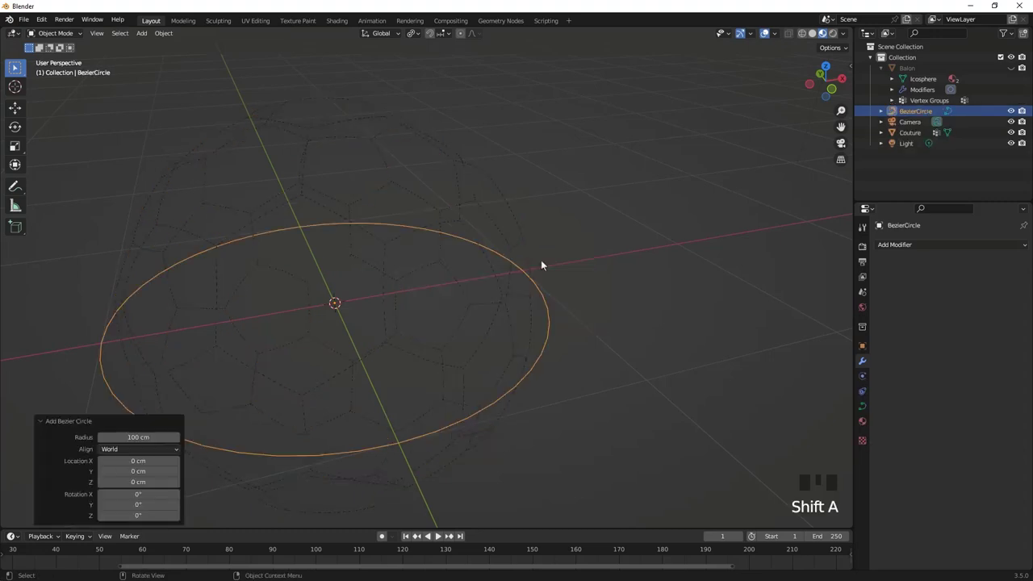
pyautogui.press('s')
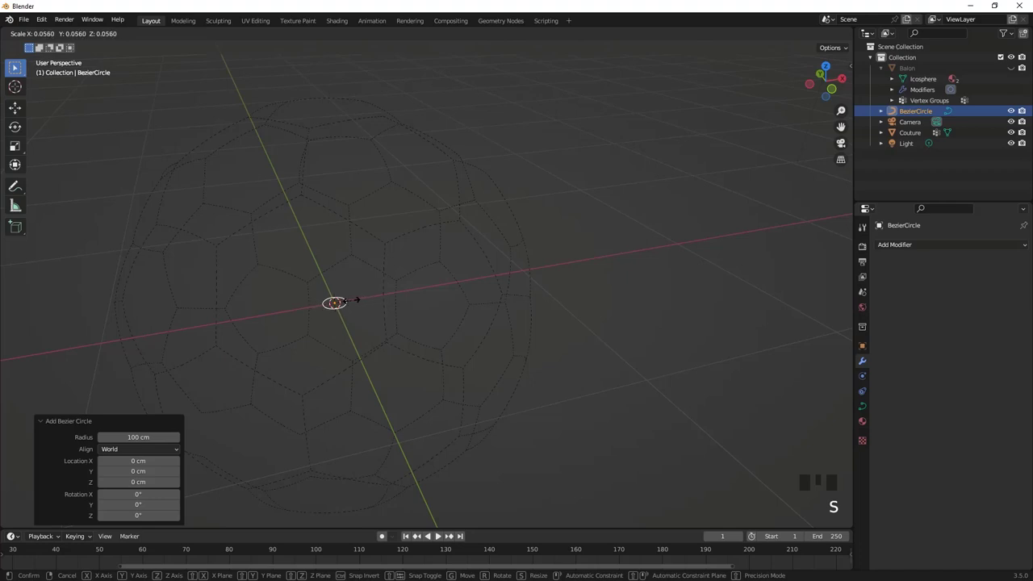
pyautogui.press('g')
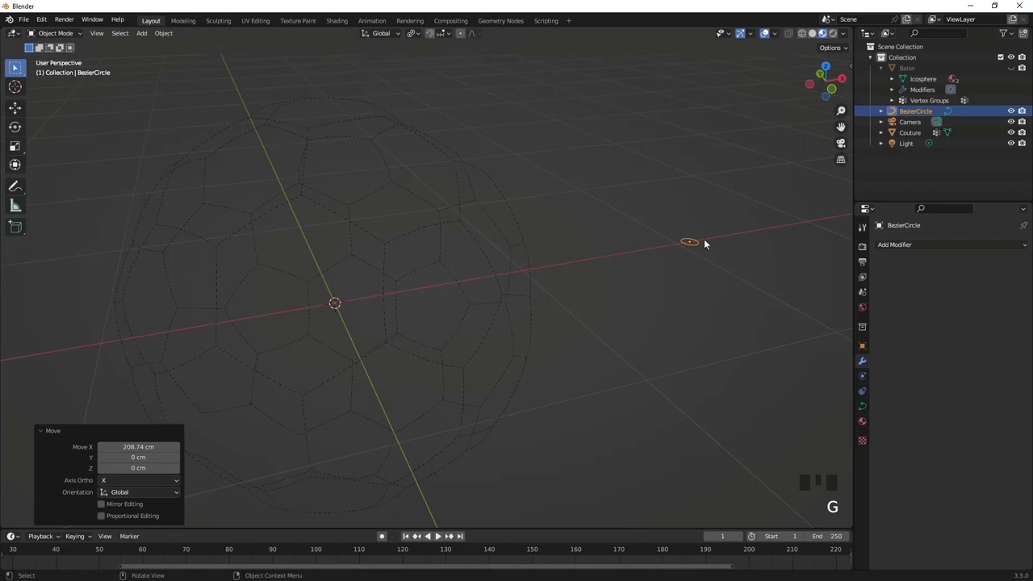
pyautogui.moveTo(397, 307); pyautogui.dragTo(479, 240)
# Select the Couture seam as a curve and bring up its geometry and bevel settings at zero depth
pyautogui.click(480, 240)
pyautogui.press('Tab')
pyautogui.press('Tab')
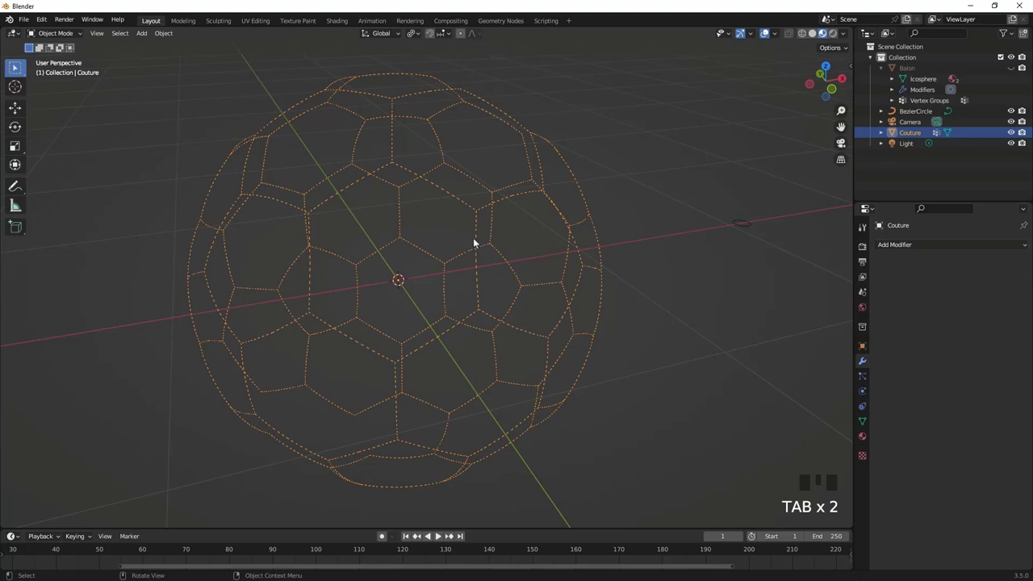
pyautogui.press('Tab')
pyautogui.press('Tab')
pyautogui.moveTo(479, 233); pyautogui.dragTo(528, 269)
pyautogui.press('Tab')
pyautogui.scroll(3)
pyautogui.press('Tab')
pyautogui.scroll(-3)
pyautogui.scroll(3)
pyautogui.scroll(-3)
pyautogui.click(869, 413)
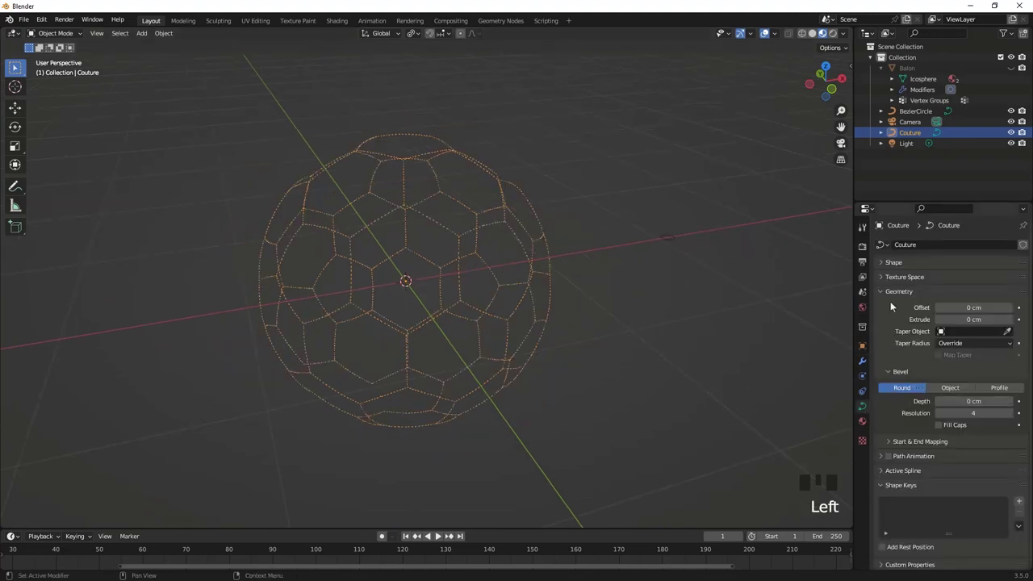
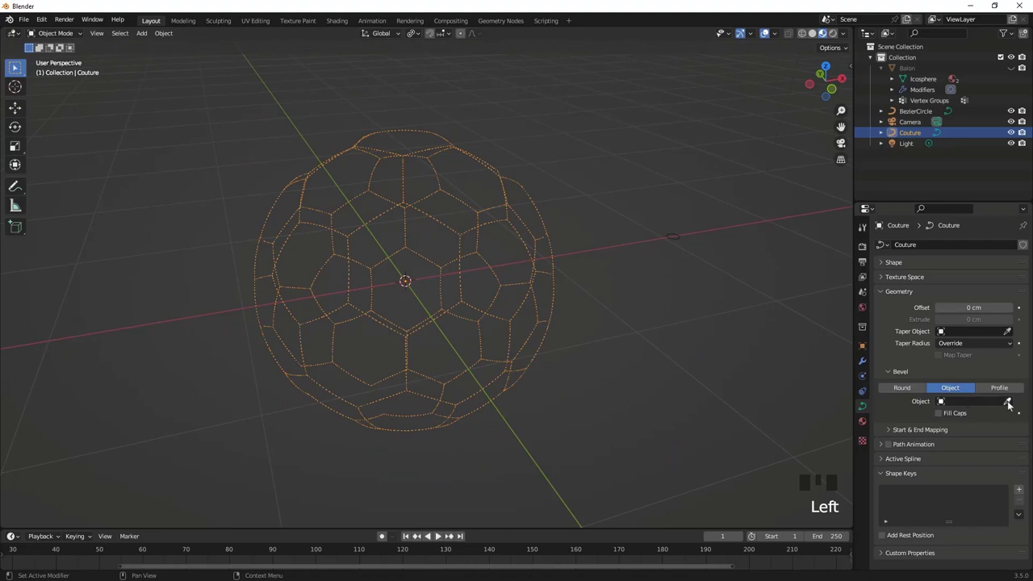
# Use BezierCircle as Couture's bevel object, then scale the circle down so the stitches thin out
pyautogui.click(1014, 404)
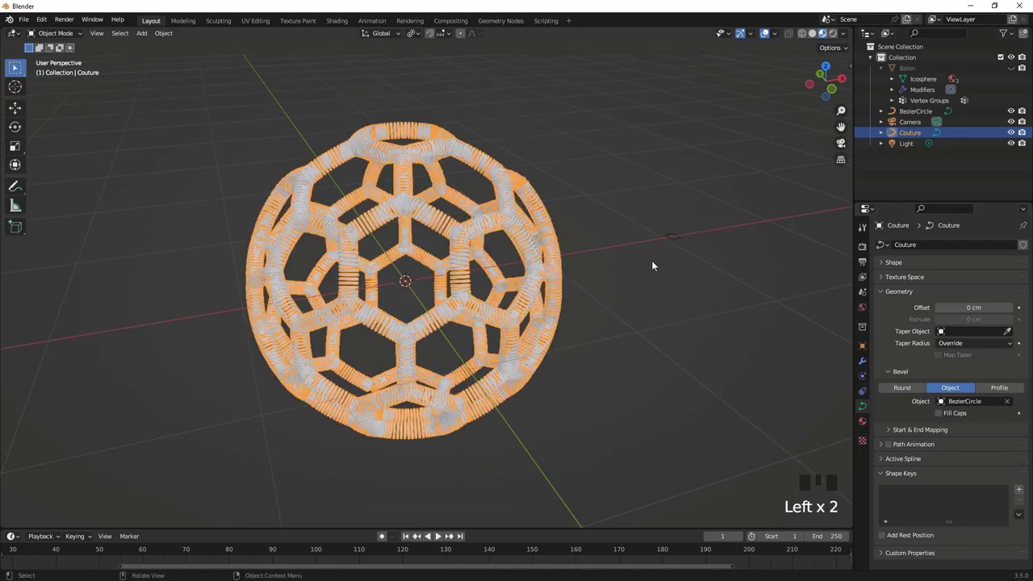
pyautogui.scroll(3)
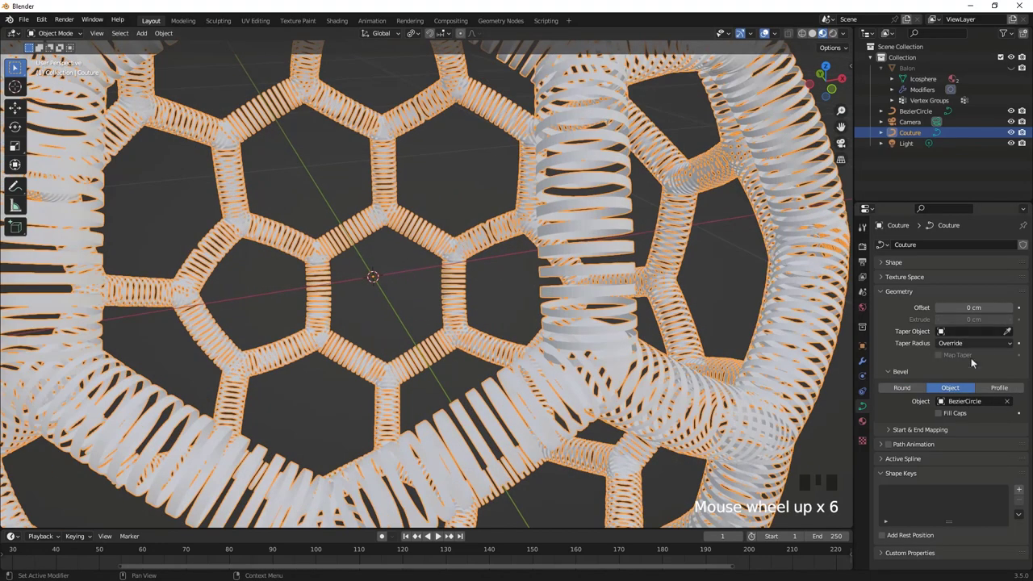
pyautogui.scroll(-3)
pyautogui.moveTo(751, 300); pyautogui.dragTo(611, 215)
pyautogui.click(611, 215)
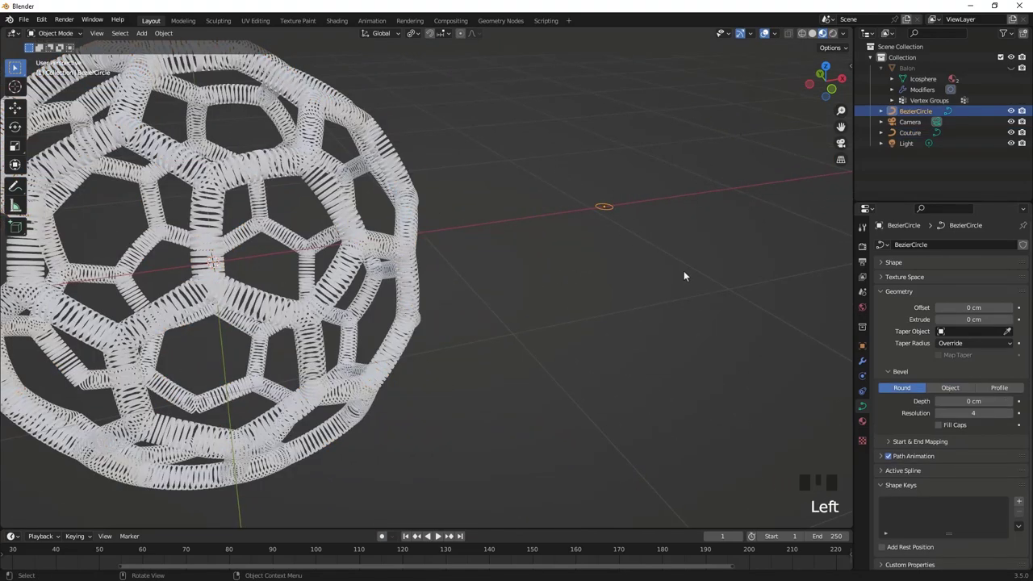
pyautogui.press('s')
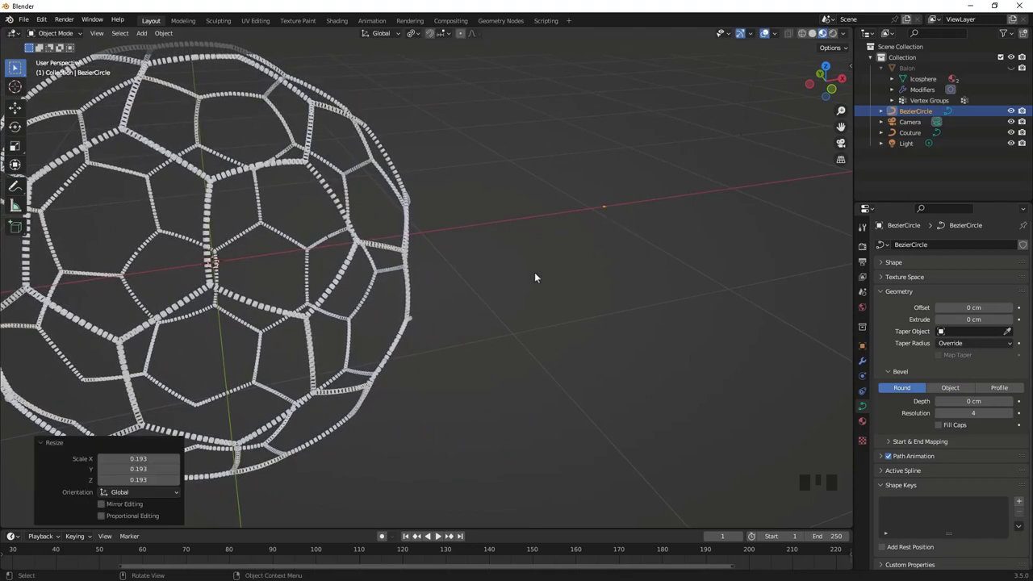
# Unhide all objects and orbit in close to the seam edge of the ball
pyautogui.moveTo(500, 279); pyautogui.dragTo(617, 311)
pyautogui.press('alt+h')
pyautogui.scroll(3)
pyautogui.moveTo(498, 260); pyautogui.dragTo(492, 246)
pyautogui.scroll(-3)
pyautogui.moveTo(475, 207); pyautogui.dragTo(399, 281)
pyautogui.scroll(3)
pyautogui.scroll(3)
pyautogui.moveTo(344, 202); pyautogui.dragTo(370, 207)
pyautogui.scroll(3)
pyautogui.moveTo(350, 193); pyautogui.dragTo(423, 291)
pyautogui.scroll(3)
# Scale the Couture seam curve to about 0.992 so the stitches sit on the ball's surface
pyautogui.click(385, 276)
pyautogui.scroll(3)
pyautogui.press('s')
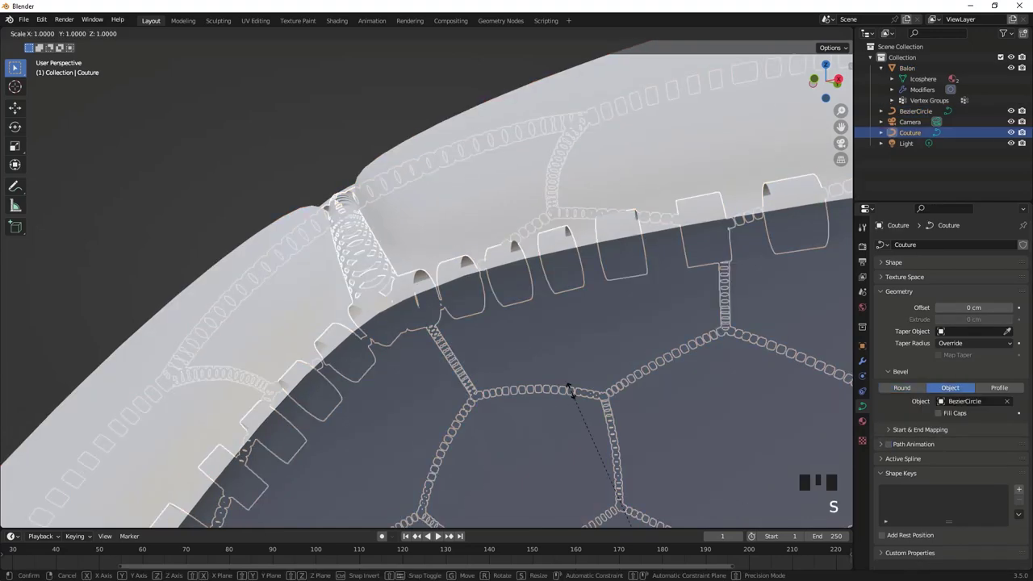
pyautogui.moveTo(501, 418); pyautogui.dragTo(498, 413)
pyautogui.press('a')
pyautogui.scroll(-3)
# Give Couture a new material and adjust its base colour brightness in the picker
pyautogui.click(427, 294)
pyautogui.click(870, 422)
pyautogui.moveTo(968, 295); pyautogui.dragTo(986, 410)
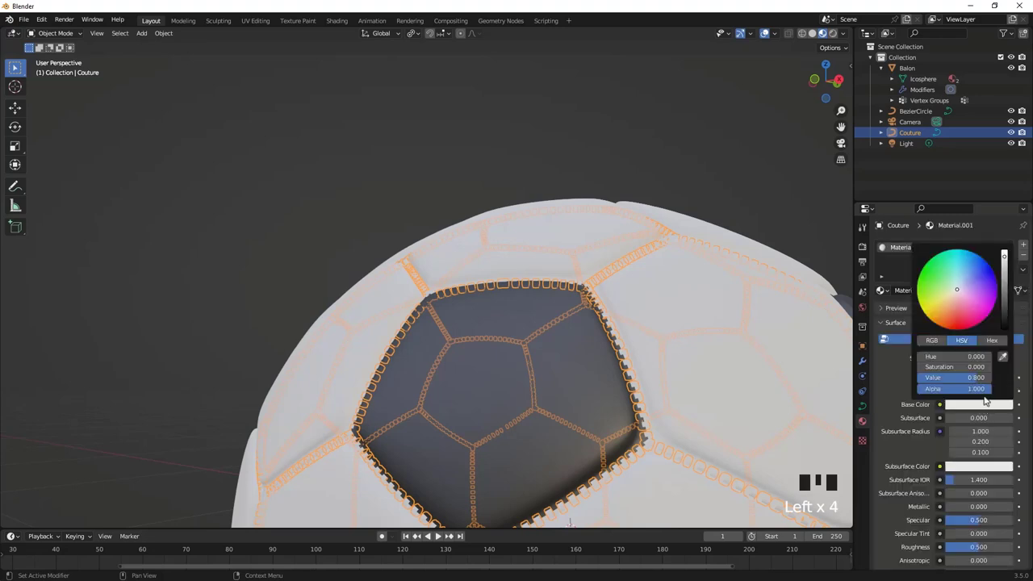
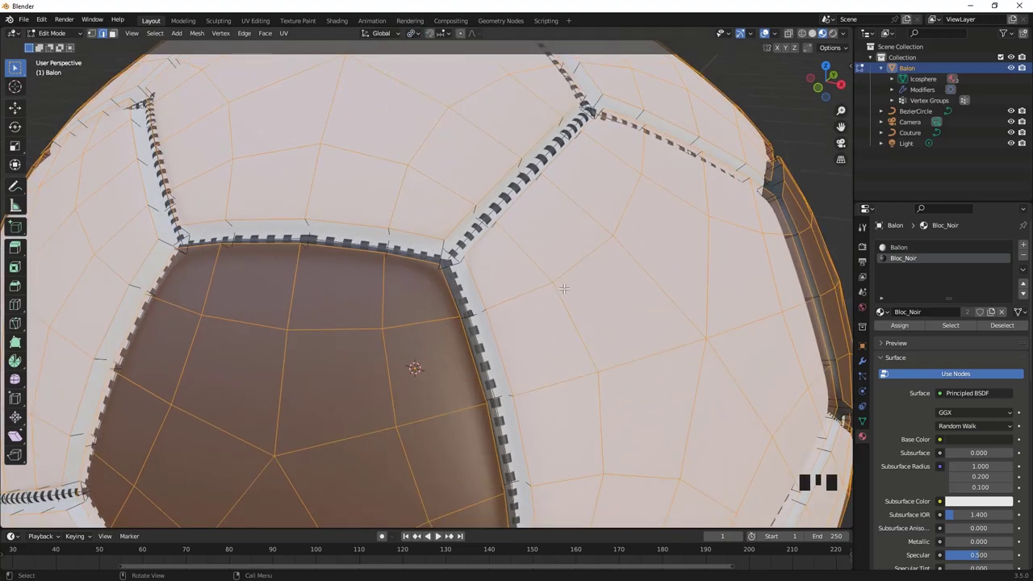
# Scale Balon's panels up by about 1.066 in Edit Mode so the stitches tuck into the grooves
pyautogui.press('s')
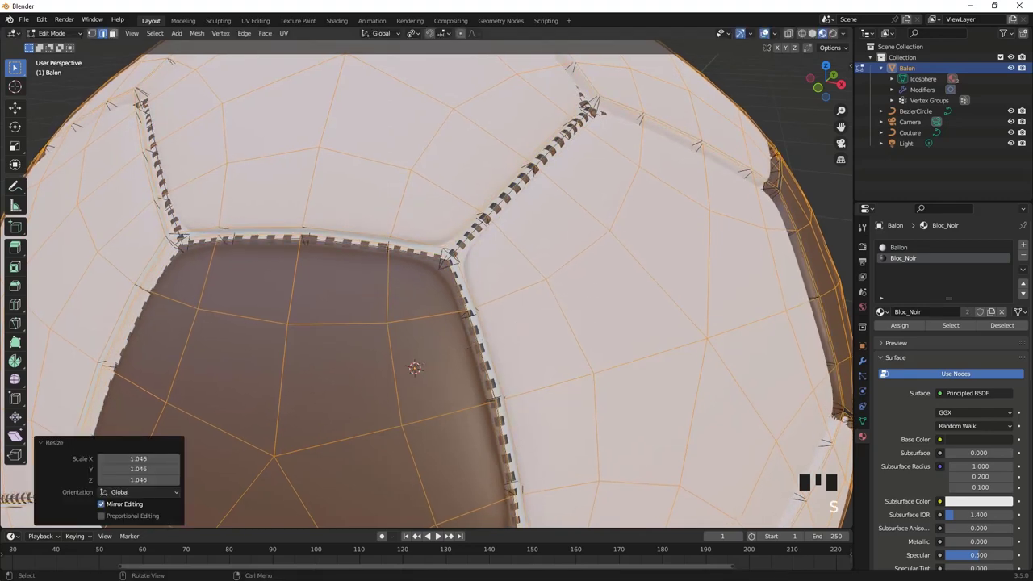
pyautogui.press('Tab')
pyautogui.scroll(-3)
pyautogui.scroll(3)
pyautogui.press('Tab')
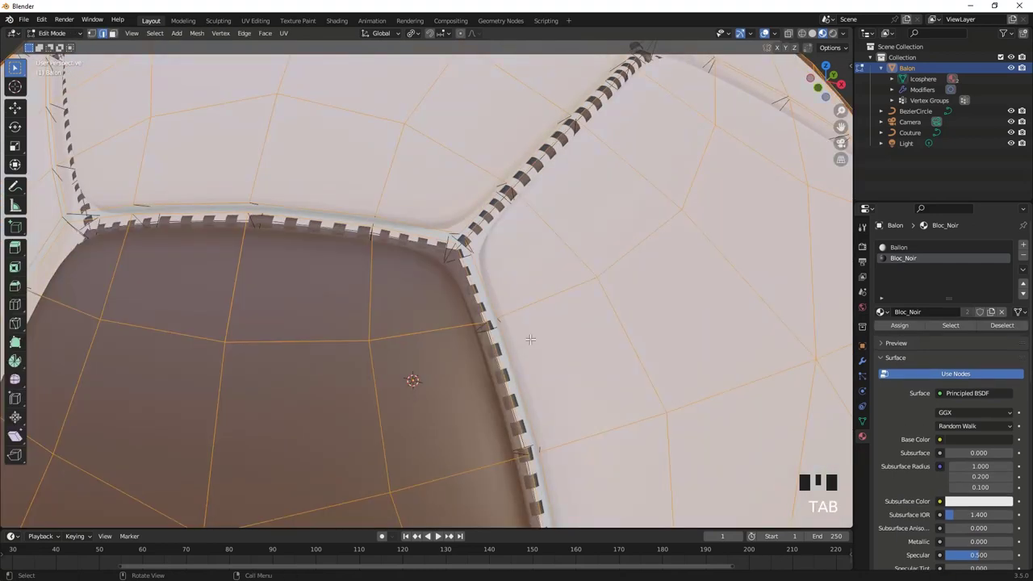
pyautogui.press('s')
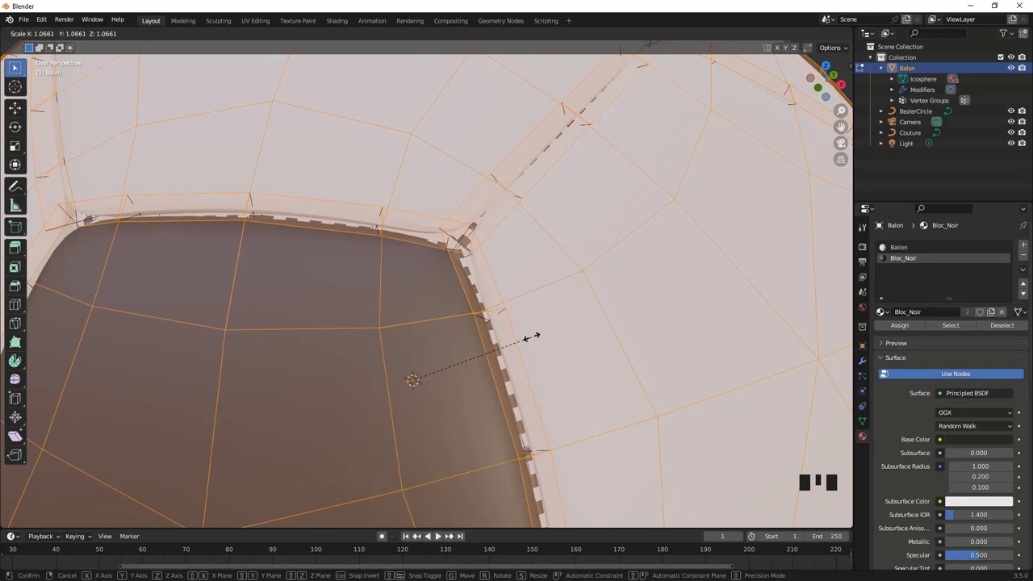
pyautogui.scroll(-3)
pyautogui.press('Tab')
# Orbit around the ball to check the dashed stitches along the grooves
pyautogui.moveTo(468, 351); pyautogui.dragTo(433, 277)
pyautogui.scroll(3)
pyautogui.moveTo(398, 353); pyautogui.dragTo(390, 331)
pyautogui.click(391, 332)
pyautogui.click(321, 380)
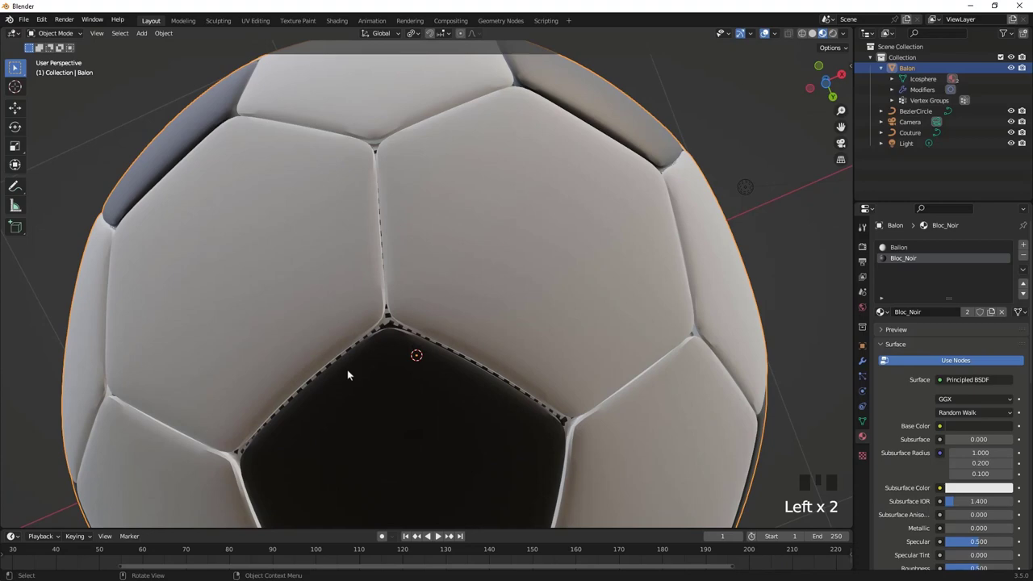
# Scale the Couture seam curve slightly larger so it hugs the ball
pyautogui.scroll(3)
pyautogui.click(350, 378)
pyautogui.scroll(-3)
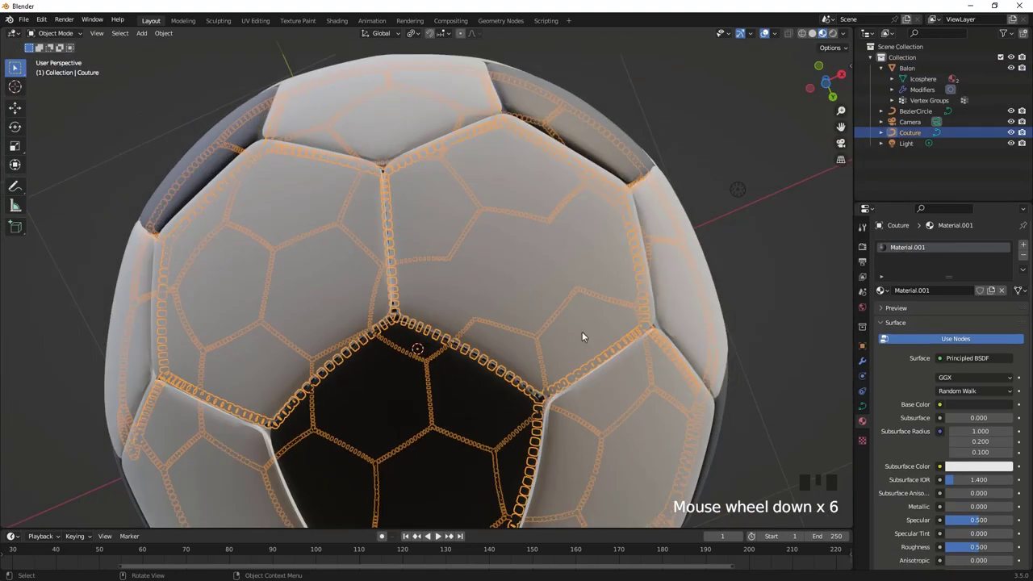
pyautogui.press('s')
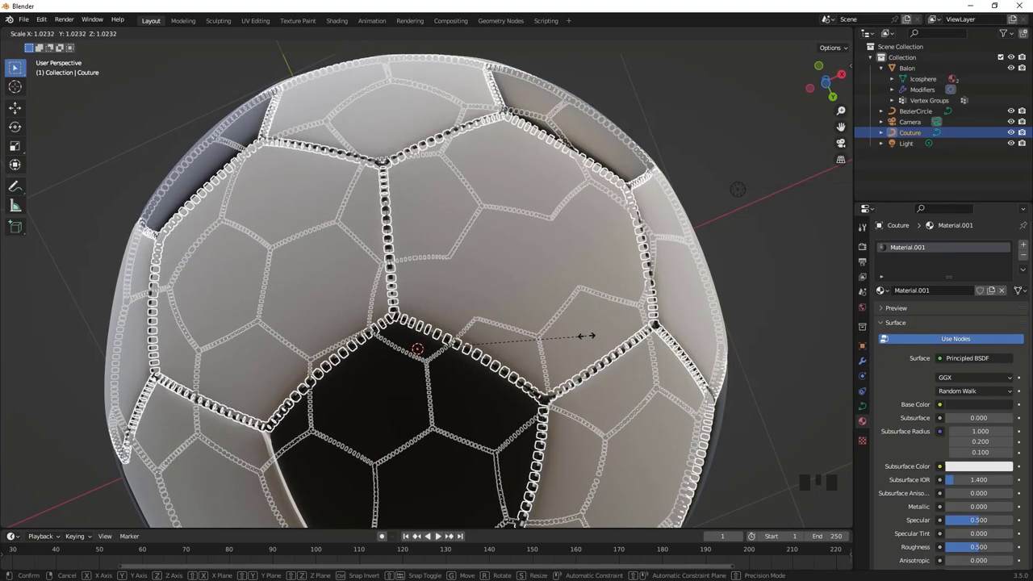
pyautogui.click(730, 228)
# Orbit to inspect the stitched ball, then select Balon showing its Balon and Bloc_Noir materials
pyautogui.scroll(-3)
pyautogui.moveTo(496, 177); pyautogui.dragTo(490, 256)
pyautogui.scroll(-3)
pyautogui.moveTo(495, 218); pyautogui.dragTo(492, 234)
pyautogui.scroll(3)
pyautogui.moveTo(543, 191); pyautogui.dragTo(383, 281)
pyautogui.scroll(-3)
pyautogui.moveTo(433, 262); pyautogui.dragTo(390, 252)
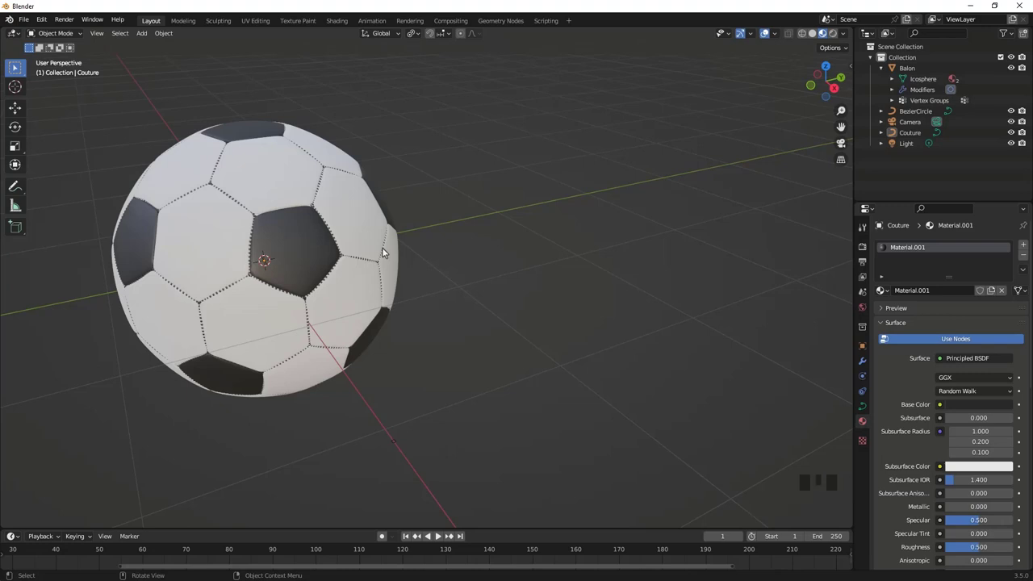
pyautogui.click(354, 205)
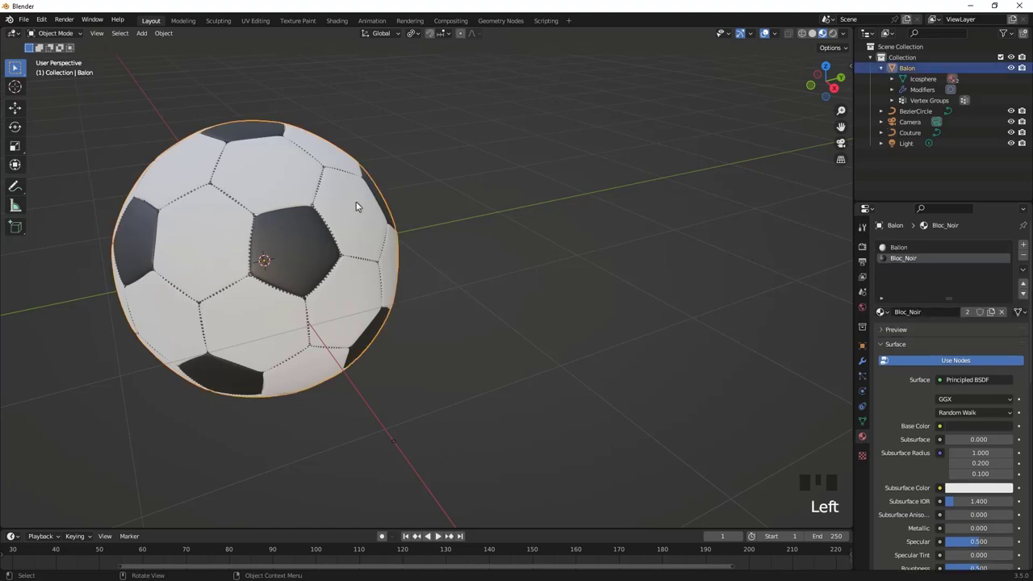